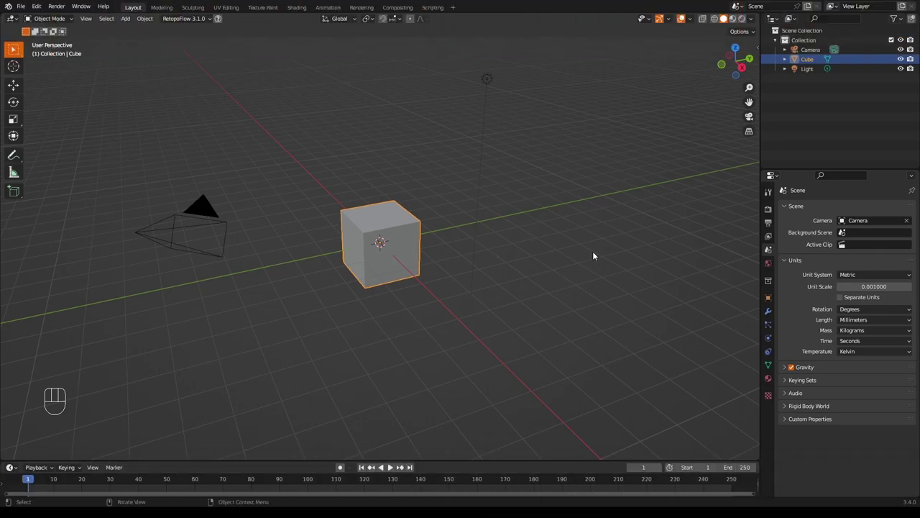
# - Delete the default cube, camera and light, leaving an empty grid
pyautogui.moveTo(634, 252); pyautogui.dragTo(629, 257)
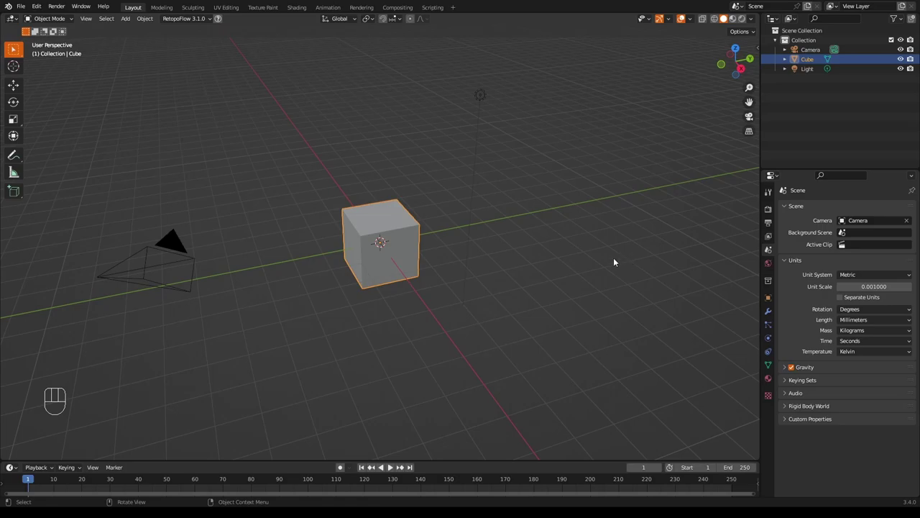
pyautogui.moveTo(616, 258); pyautogui.dragTo(617, 256)
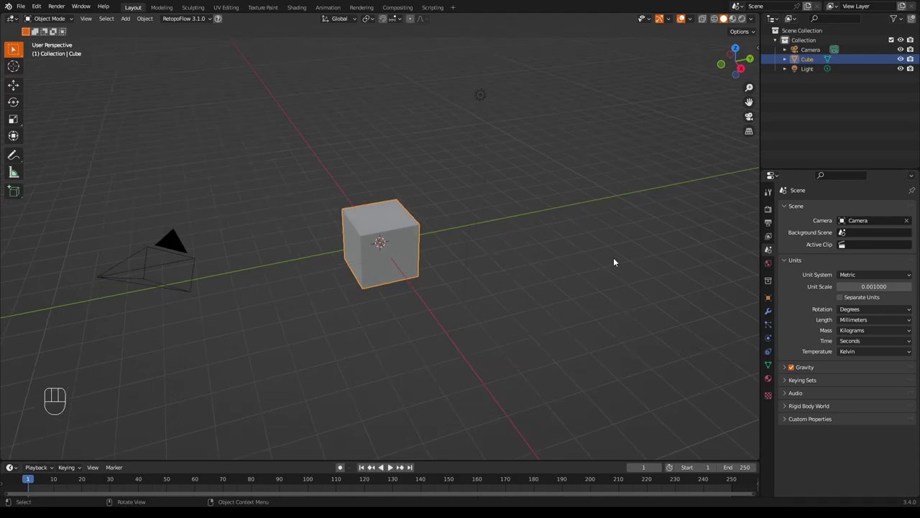
pyautogui.moveTo(615, 259); pyautogui.dragTo(616, 256)
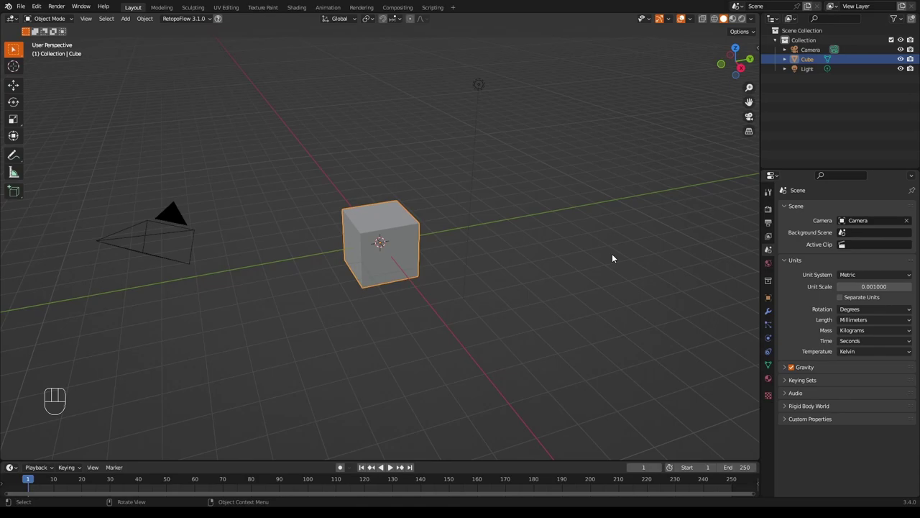
pyautogui.press('a')
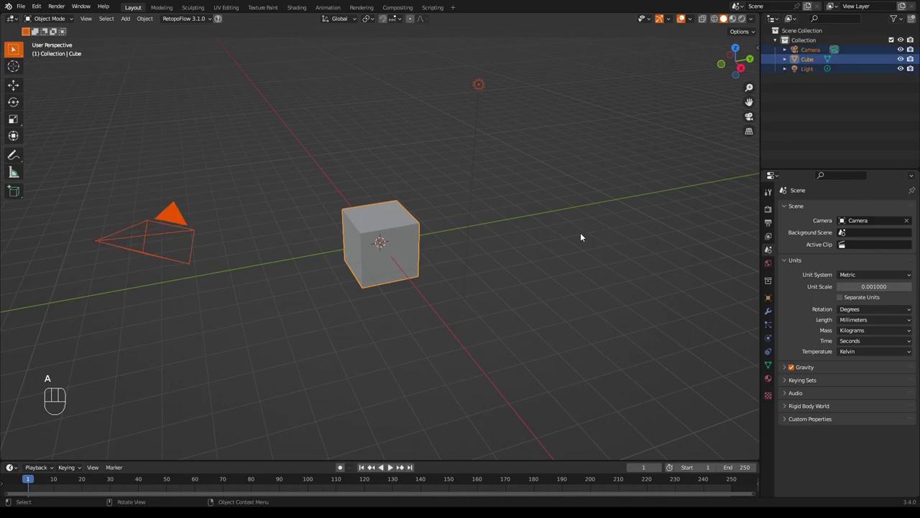
pyautogui.press('x')
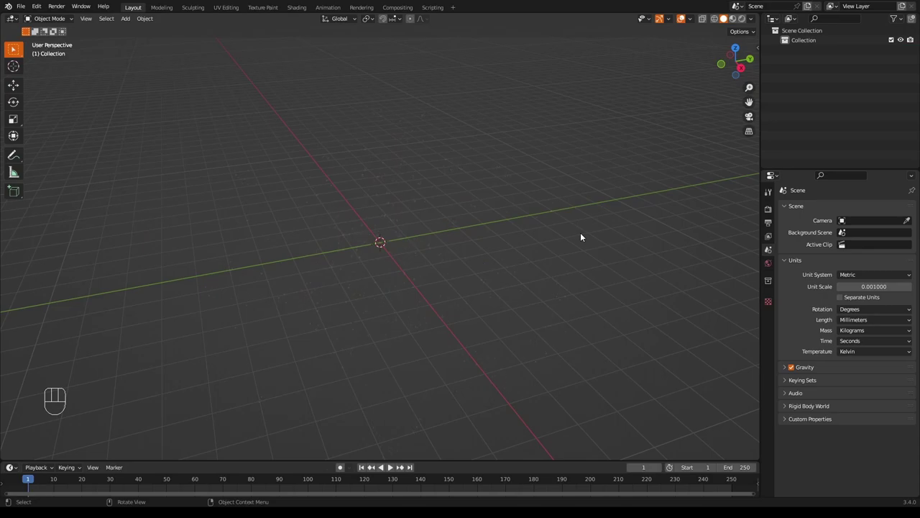
pyautogui.press('a')
pyautogui.press('x')
pyautogui.moveTo(505, 232); pyautogui.dragTo(496, 240)
pyautogui.middleClick(497, 240)
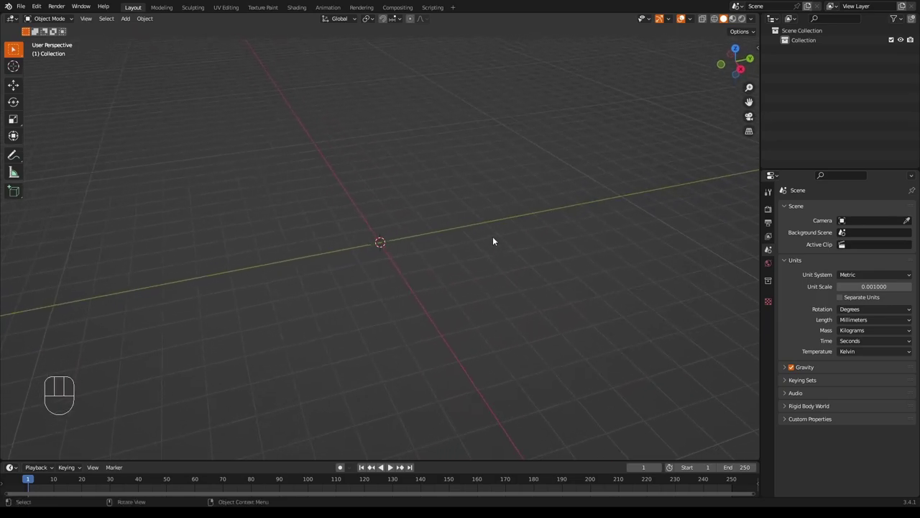
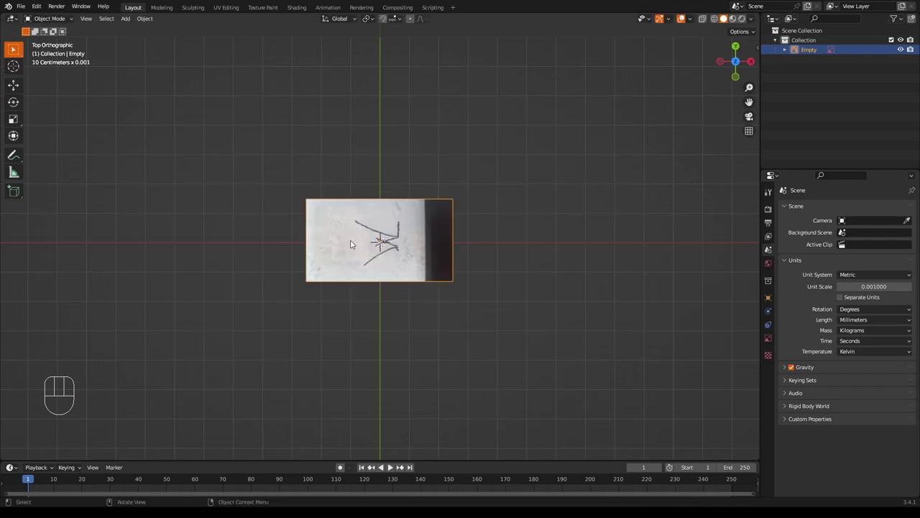
# - Rotate the signature photo -90° around Z and scale it to about 5.064
pyautogui.press('r')
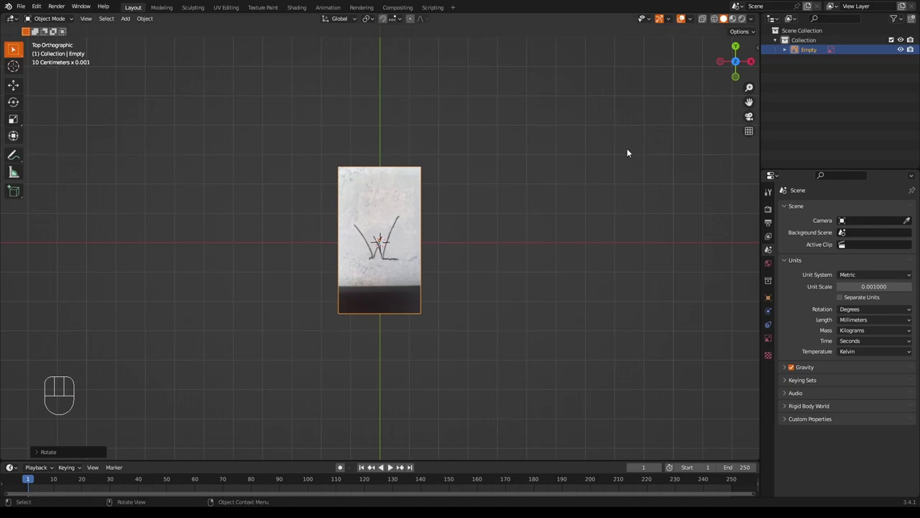
pyautogui.press('n')
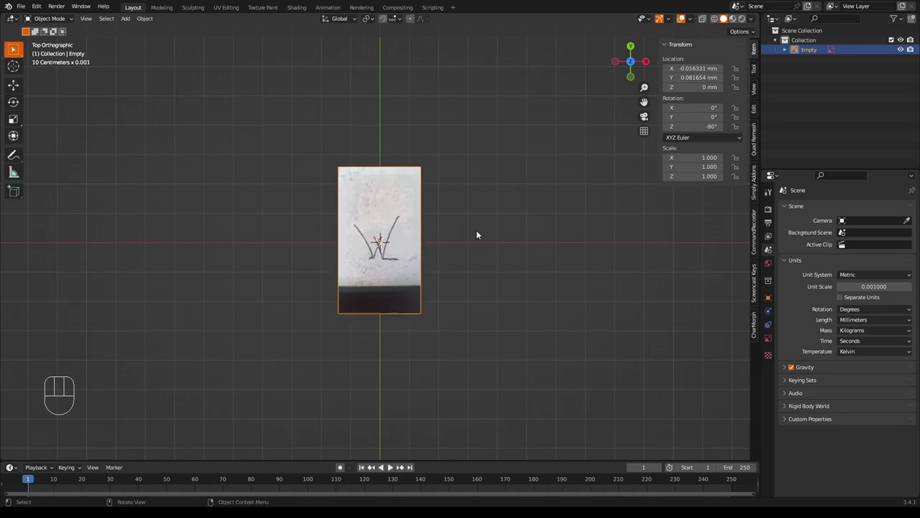
pyautogui.press('s')
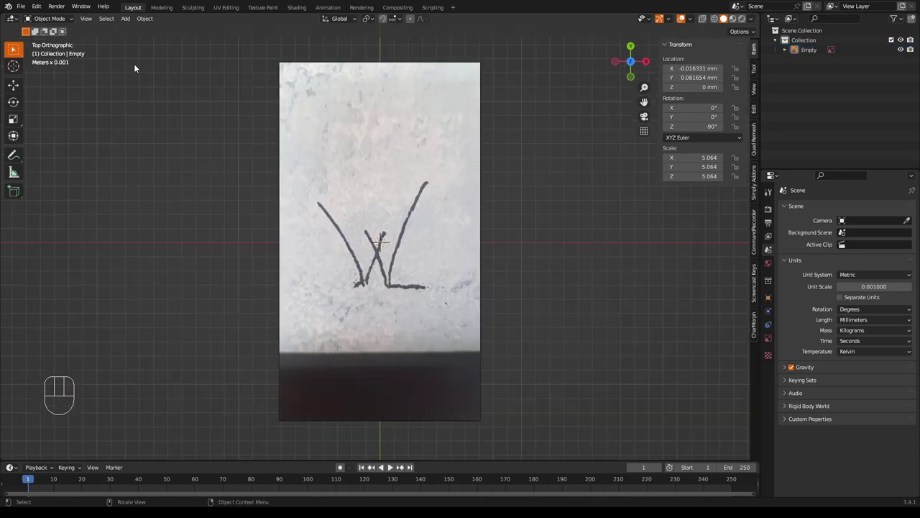
# - Add a NurbsPath curve over the photo and set its shape to 2D
pyautogui.moveTo(128, 22); pyautogui.dragTo(223, 84)
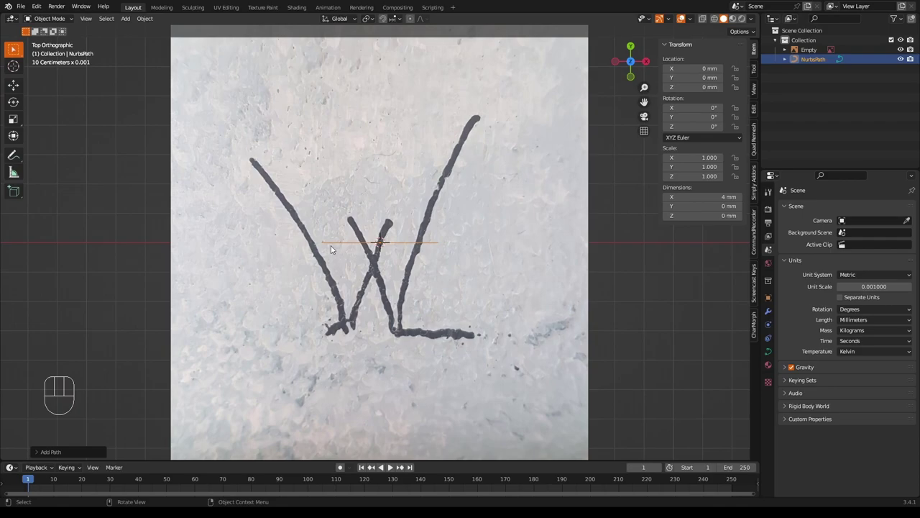
pyautogui.press('Tab')
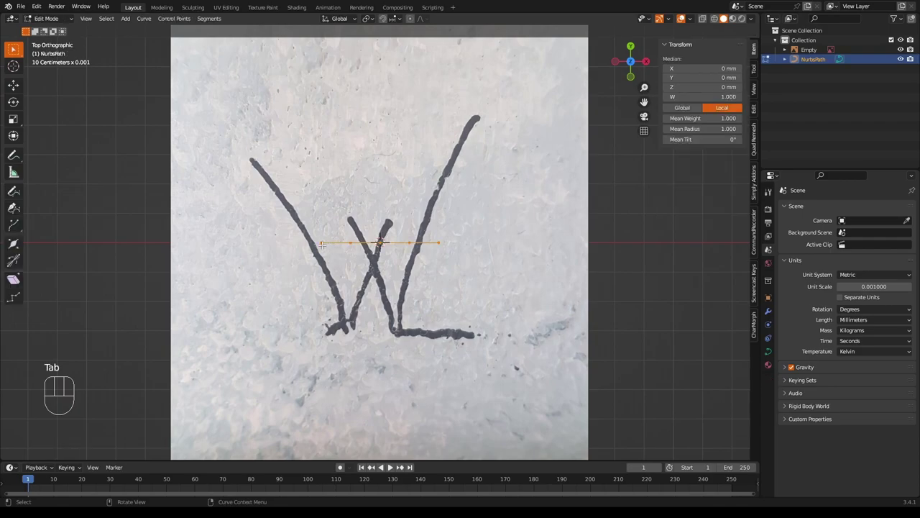
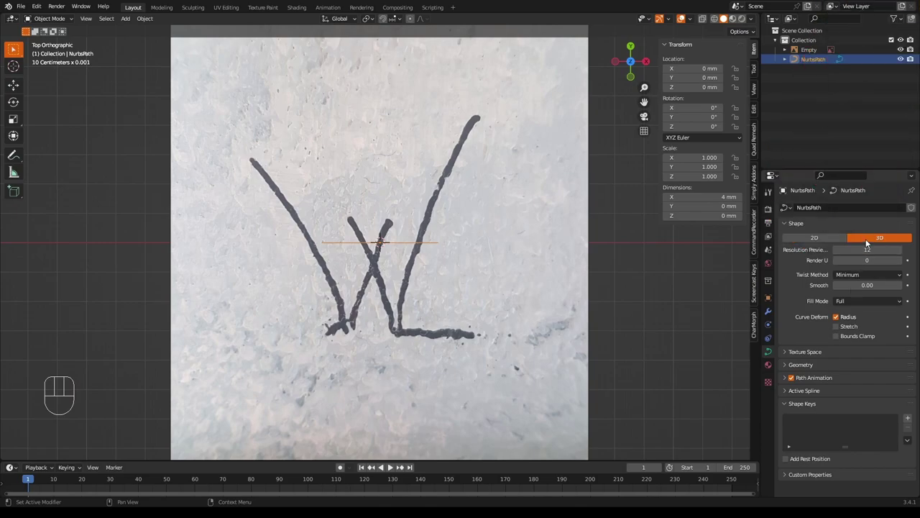
pyautogui.click(825, 240)
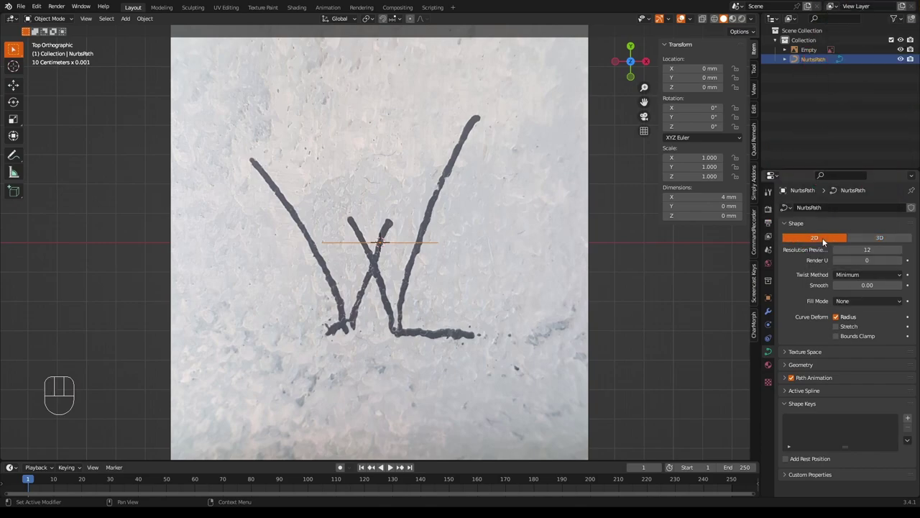
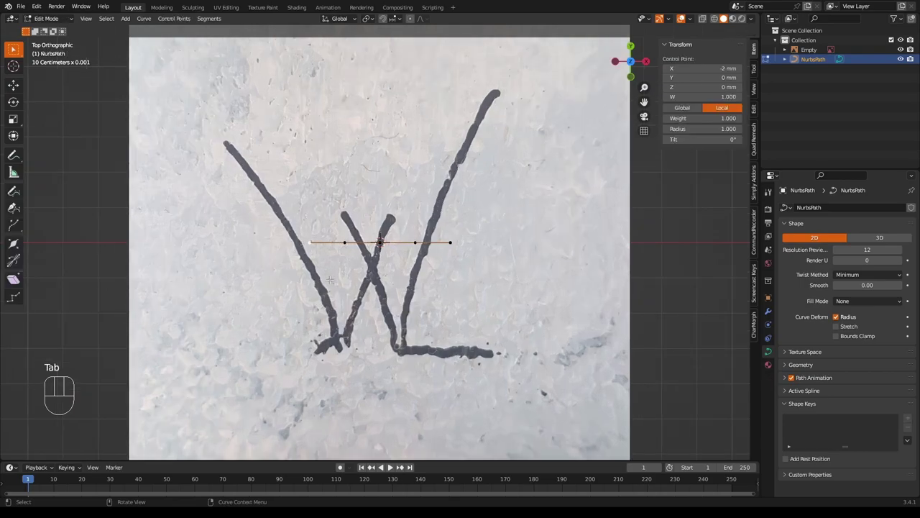
# - Move the path's control points onto the W's first and middle strokes
pyautogui.press('g')
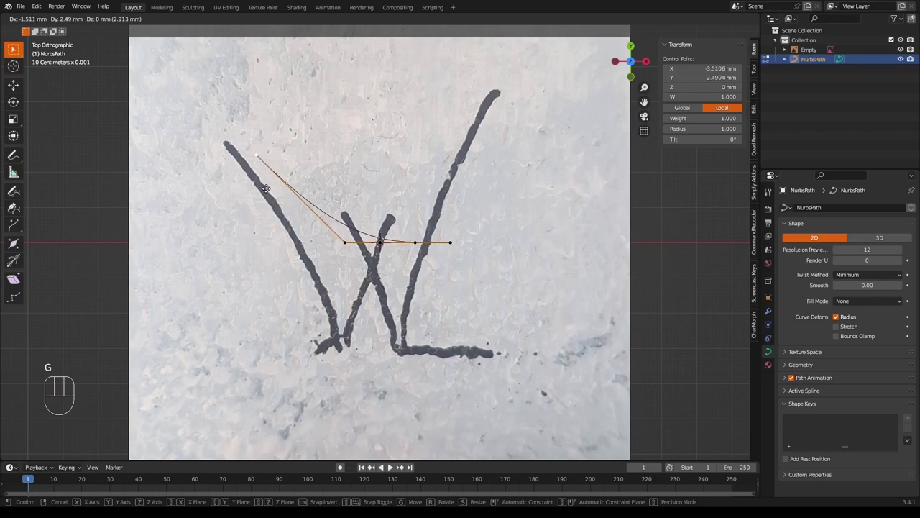
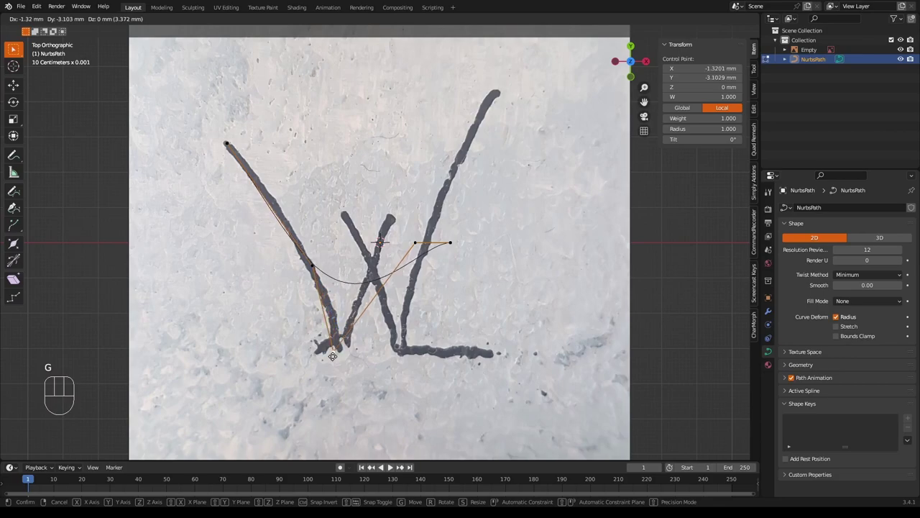
pyautogui.press('g')
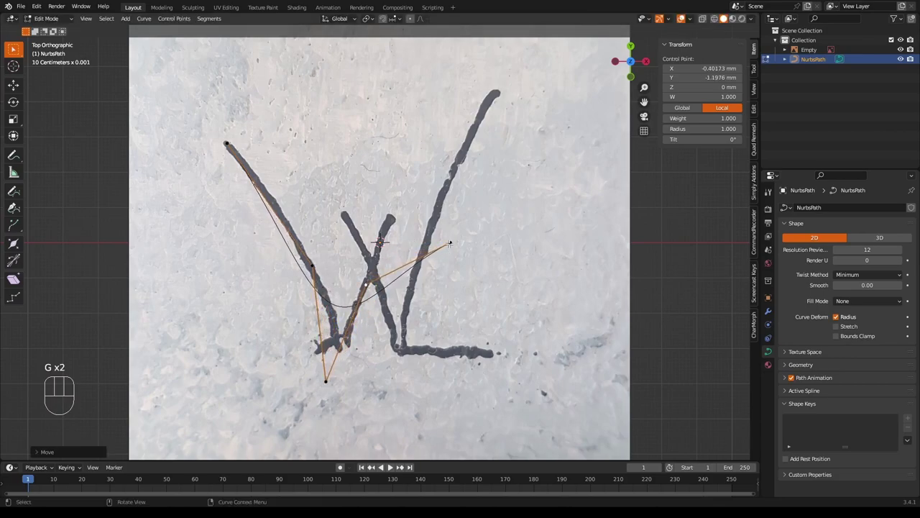
pyautogui.press('g')
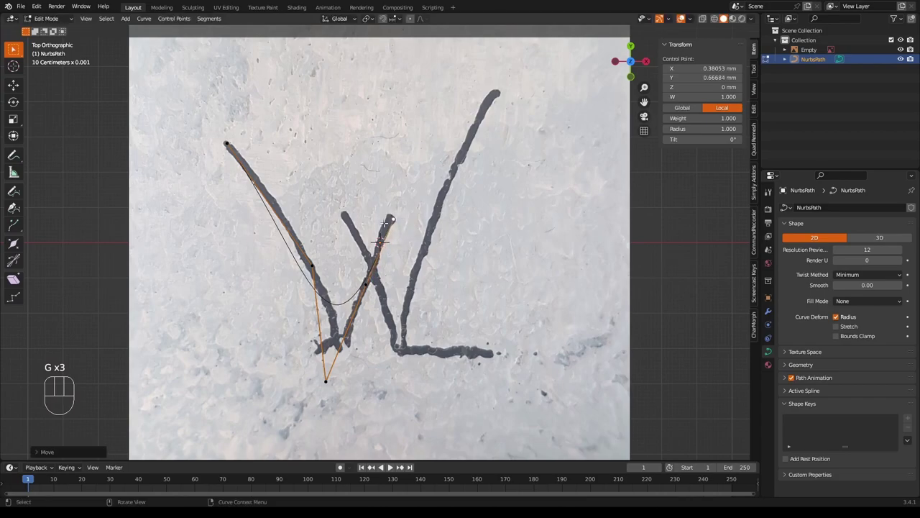
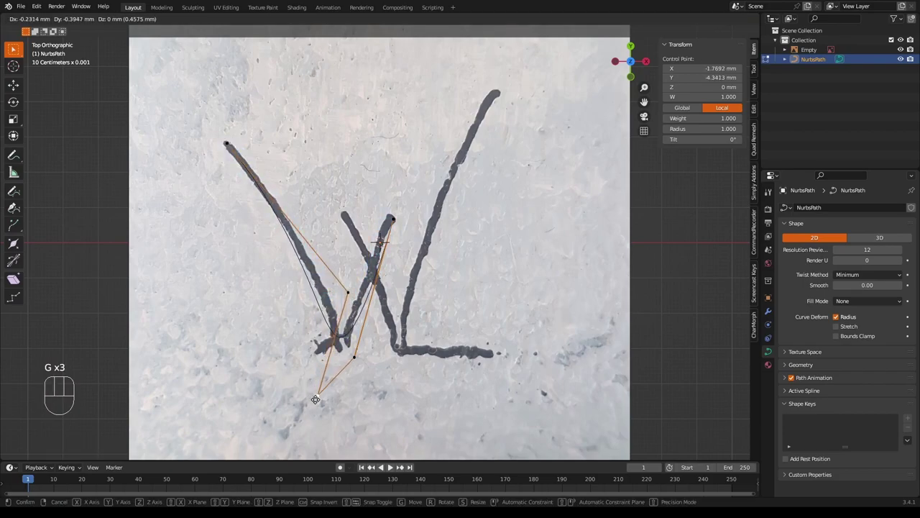
pyautogui.press('g')
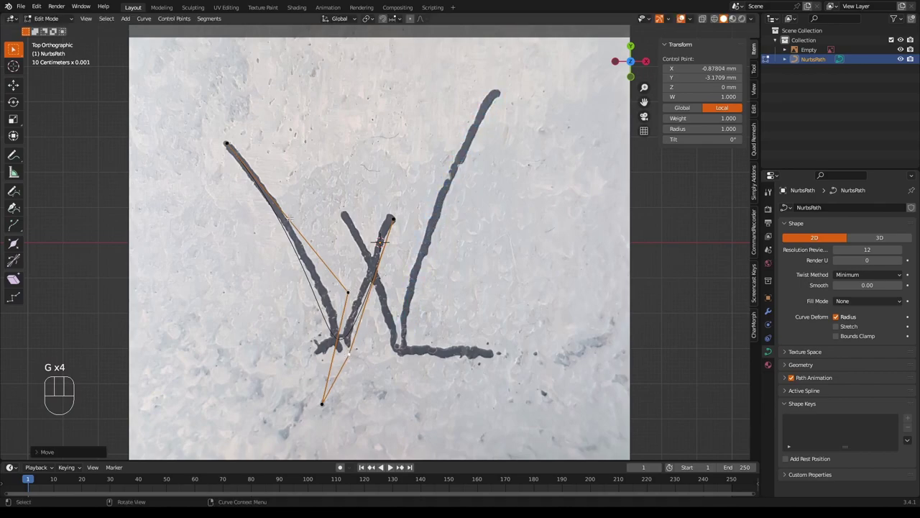
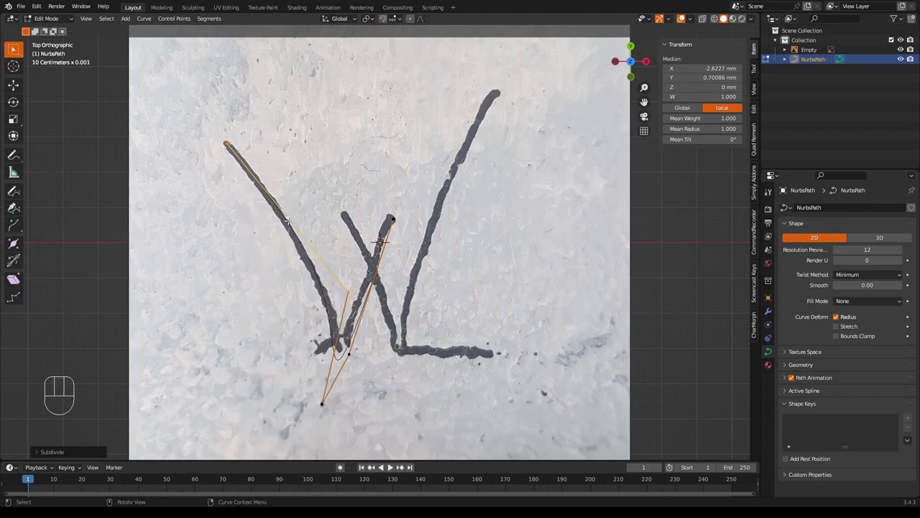
pyautogui.press('g')
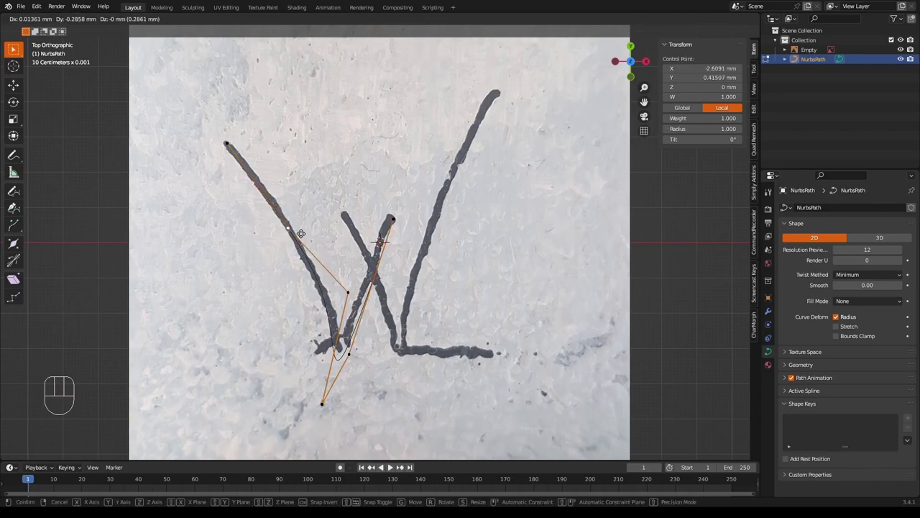
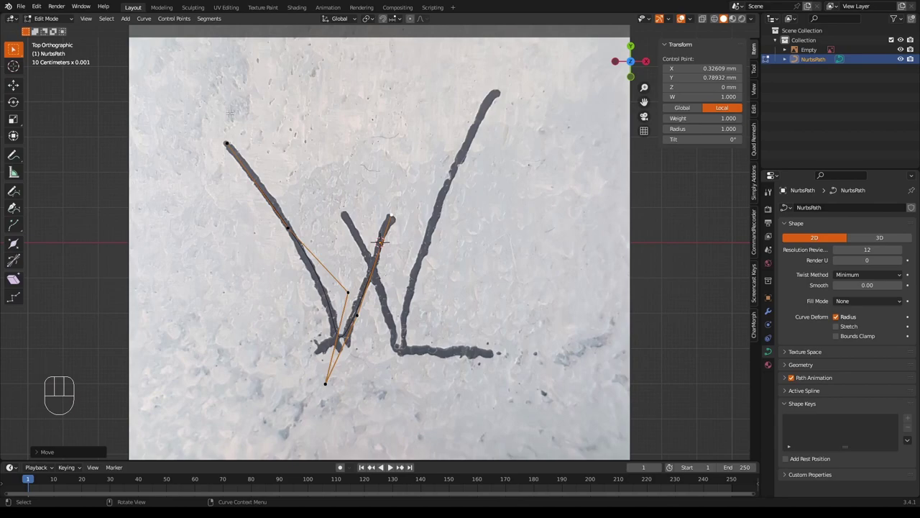
# - Extend the path point by point along the signature down to the bottom stroke
pyautogui.moveTo(129, 21); pyautogui.dragTo(141, 72)
pyautogui.press('g')
pyautogui.press('g')
pyautogui.press('g')
pyautogui.press('g')
pyautogui.press('g')
pyautogui.press('g')
pyautogui.press('g')
pyautogui.press('g')
pyautogui.press('g')
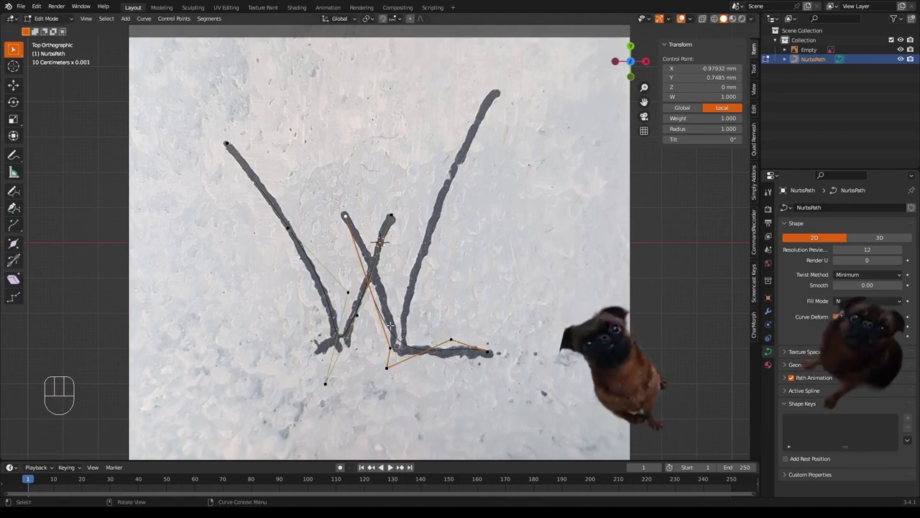
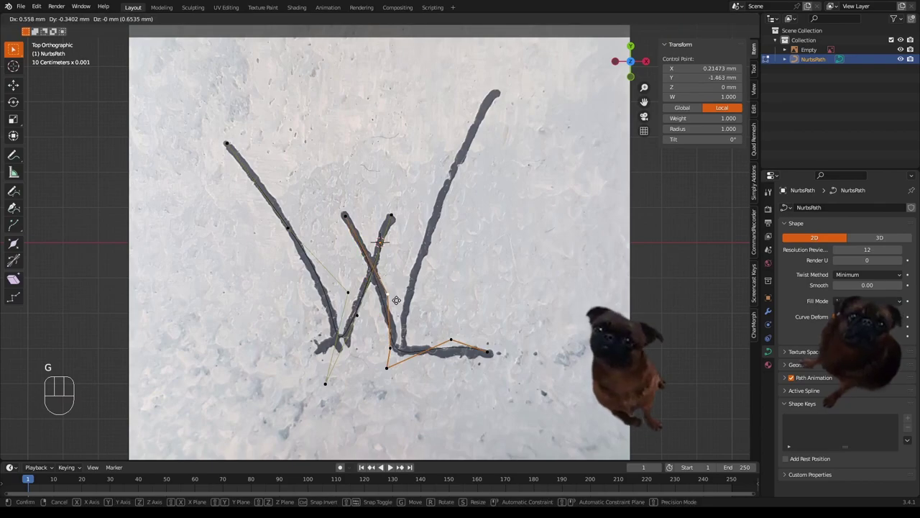
pyautogui.press('g')
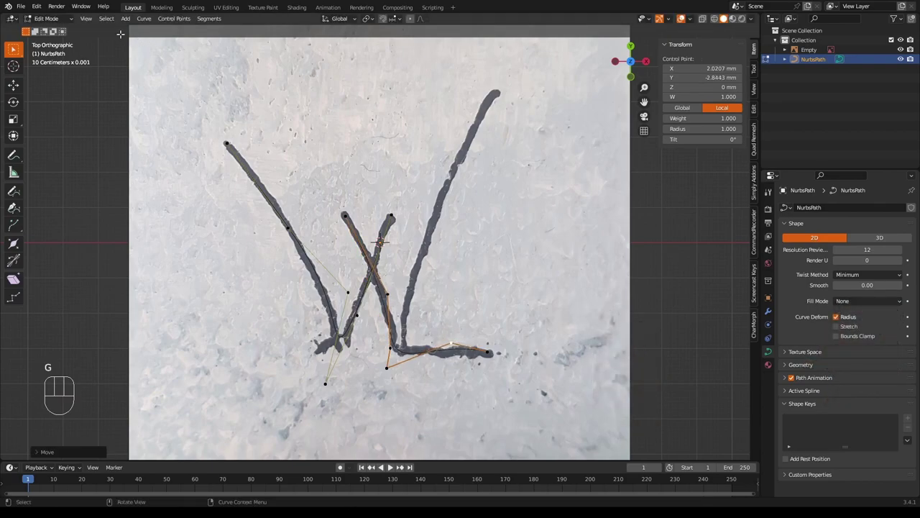
# - Pull a second path's points up along the W's tall right-hand stroke
pyautogui.moveTo(128, 19); pyautogui.dragTo(142, 69)
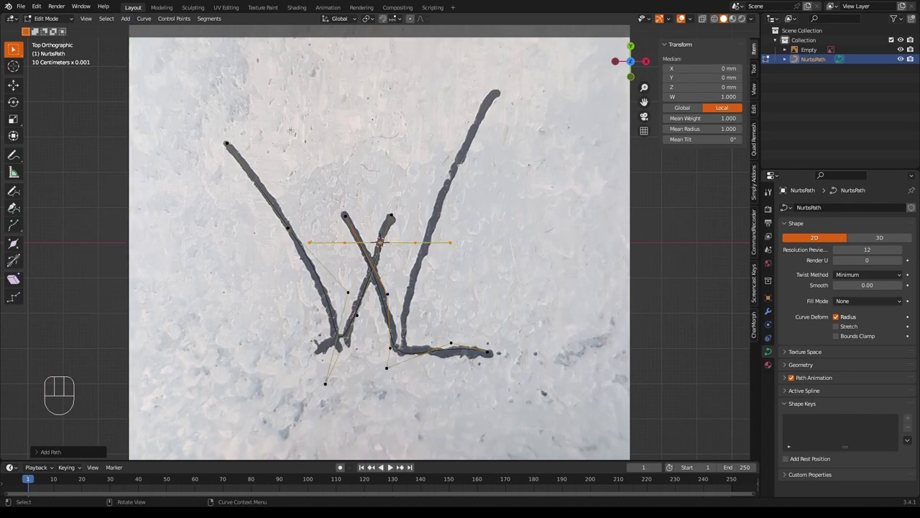
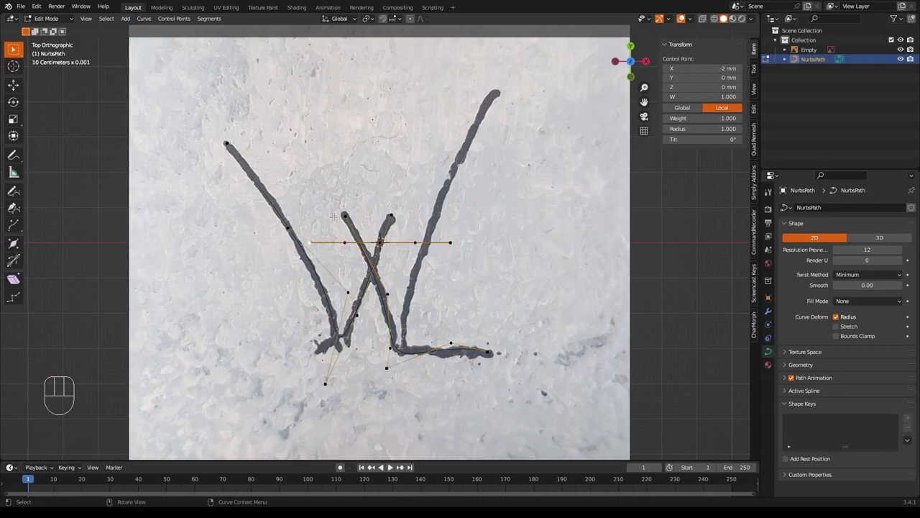
pyautogui.press('g')
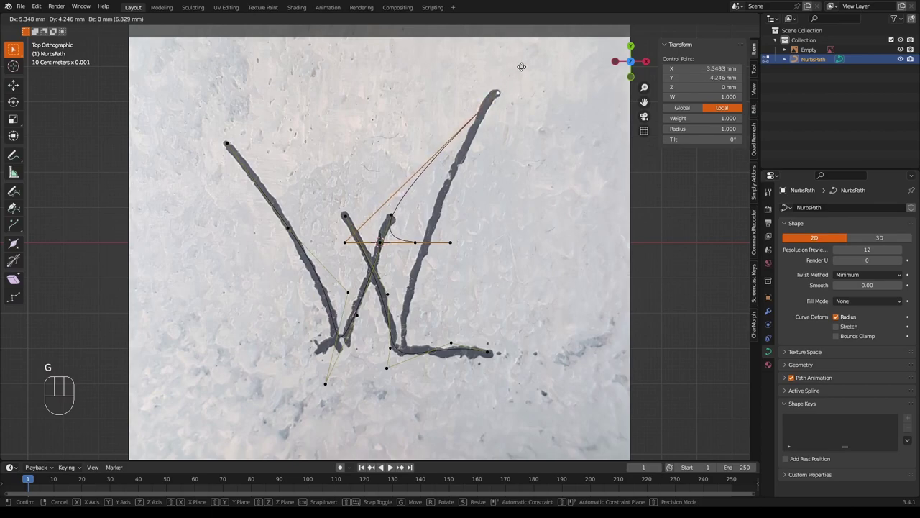
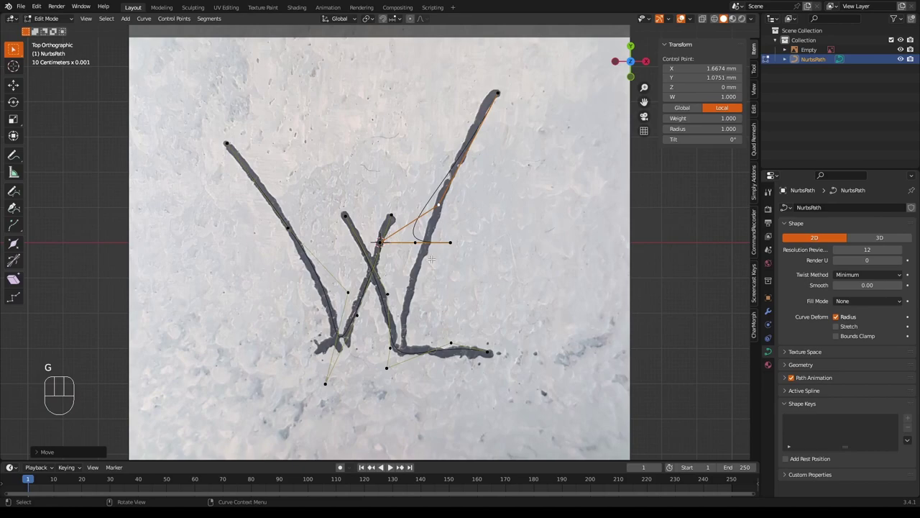
pyautogui.press('g')
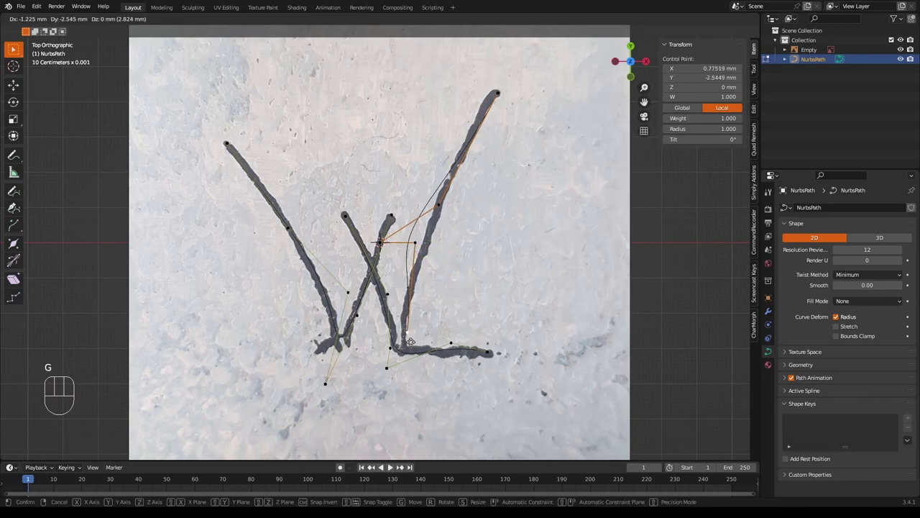
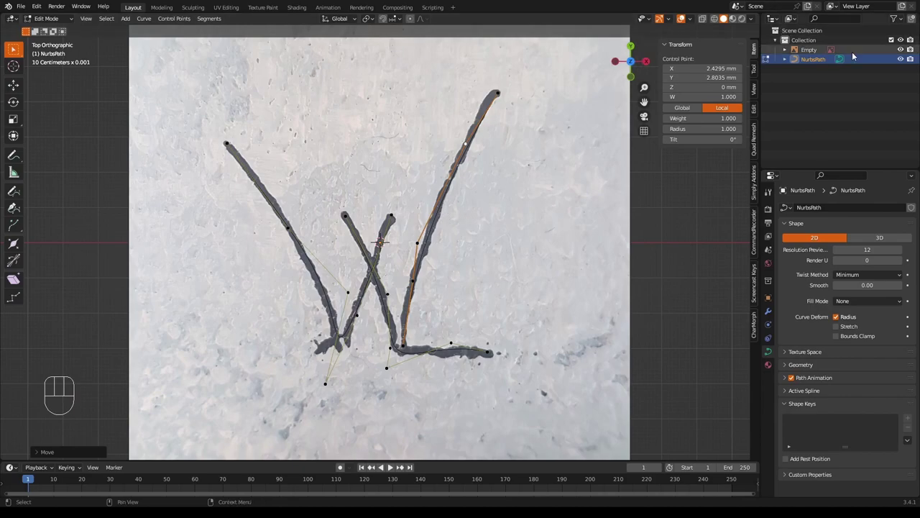
# - Hide the reference photo and enlarge a new circle into a ring around the signature
pyautogui.click(904, 49)
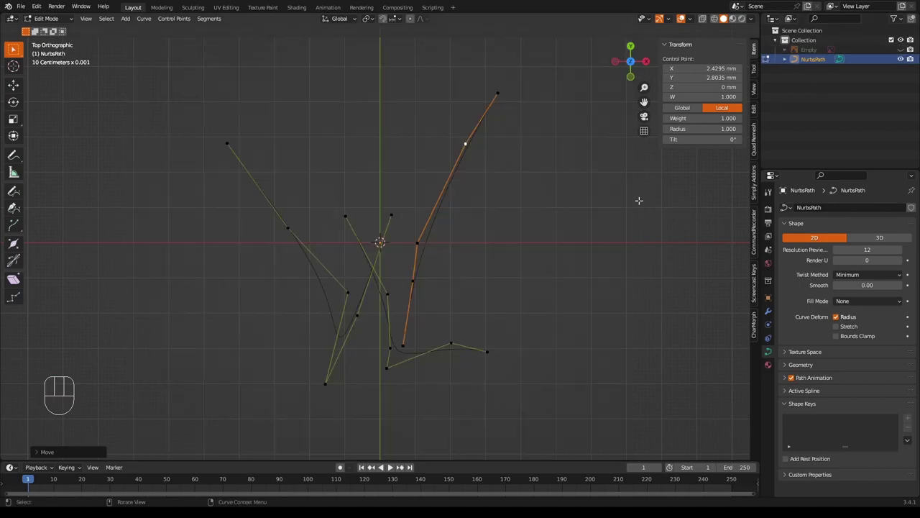
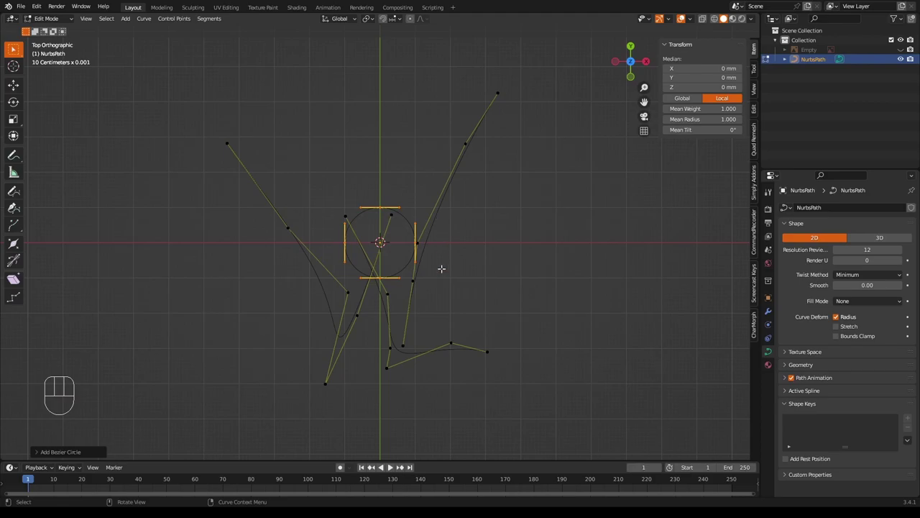
pyautogui.press('s')
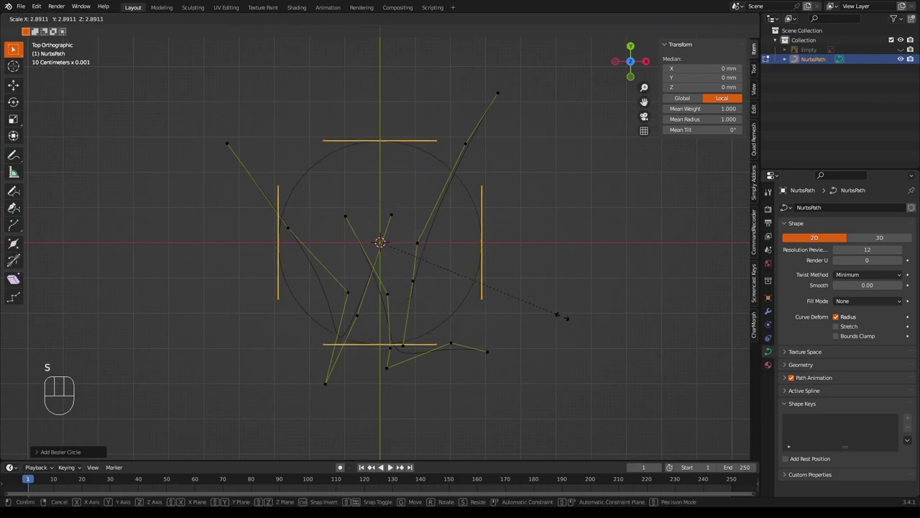
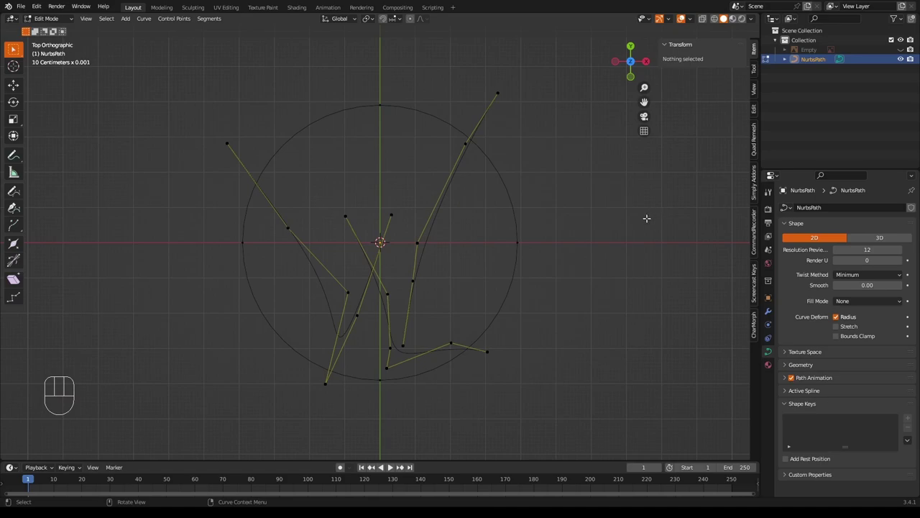
pyautogui.press('Tab')
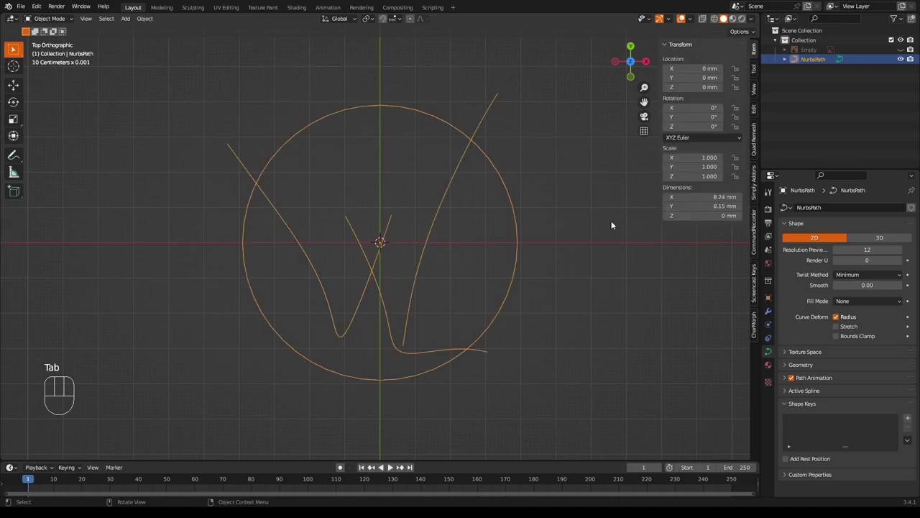
# - Set the curves to 3D and extrude all strokes to 0.193 mm ribbons
pyautogui.press('Tab')
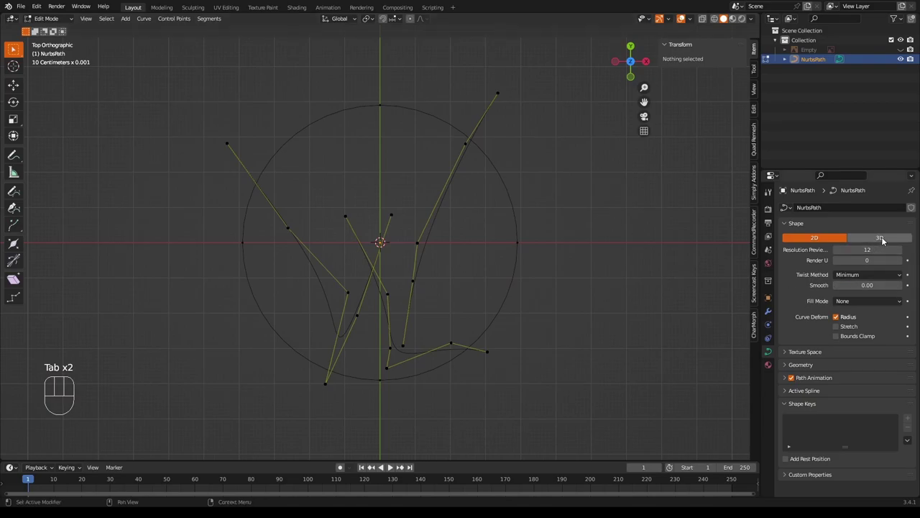
pyautogui.click(889, 236)
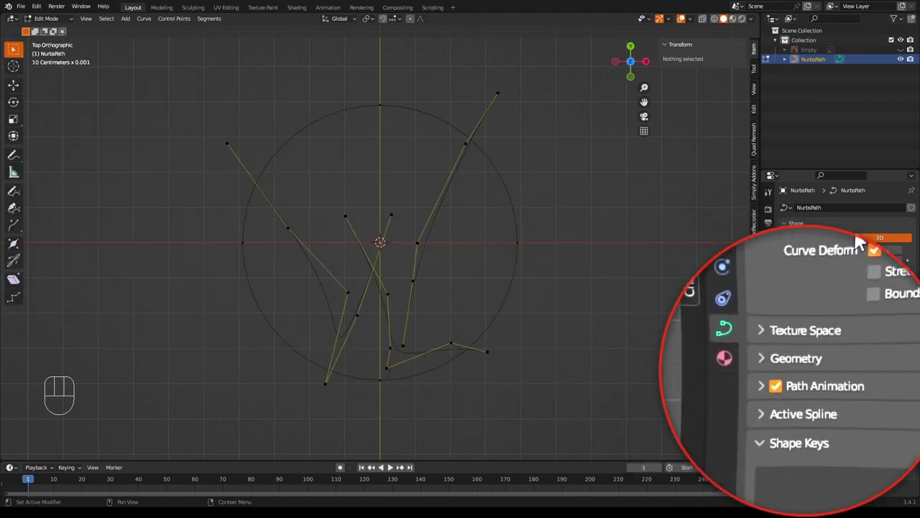
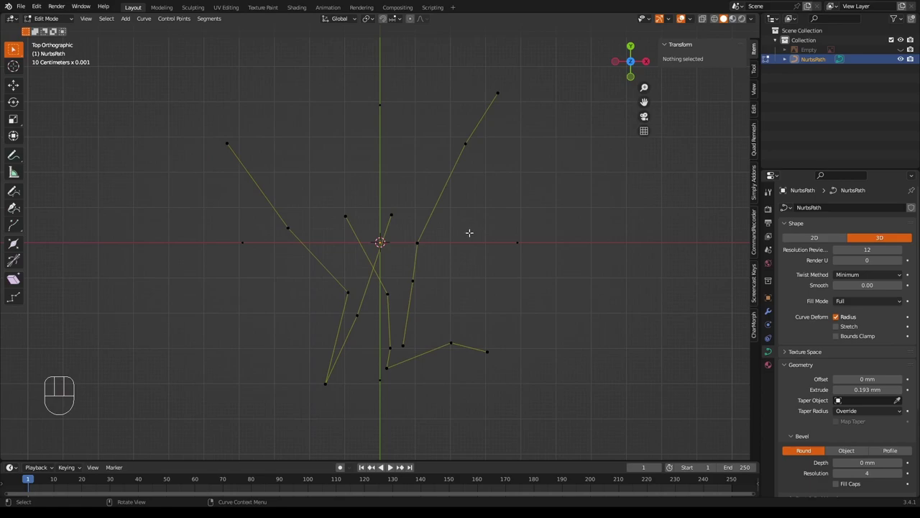
pyautogui.press('a')
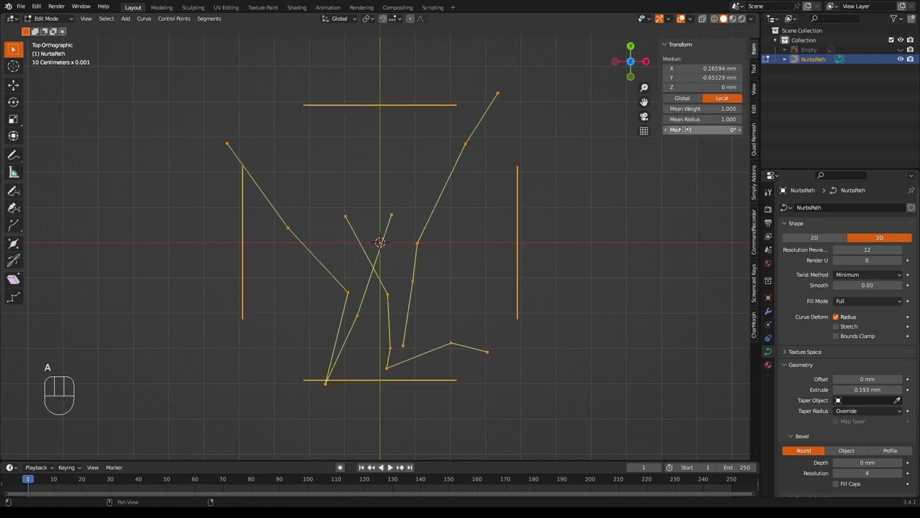
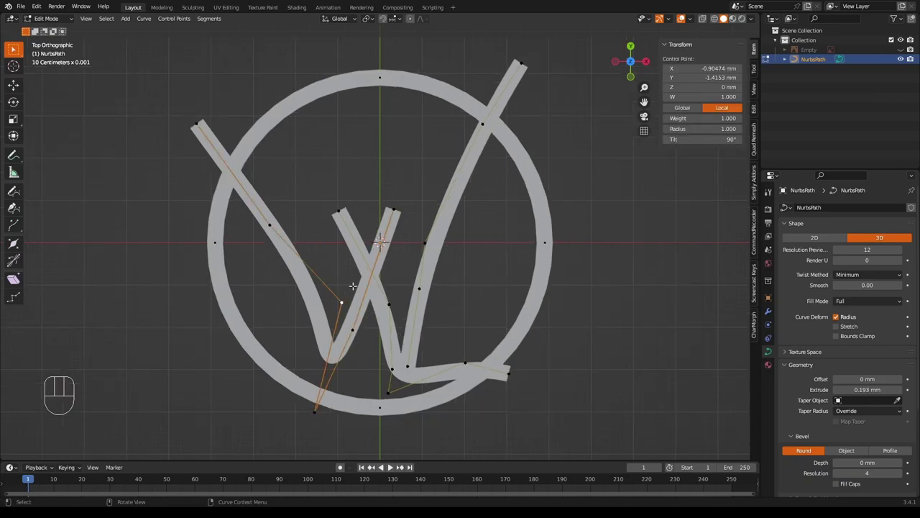
# - Nudge the control point at the W's lower-left dip to a better spot
pyautogui.press('g')
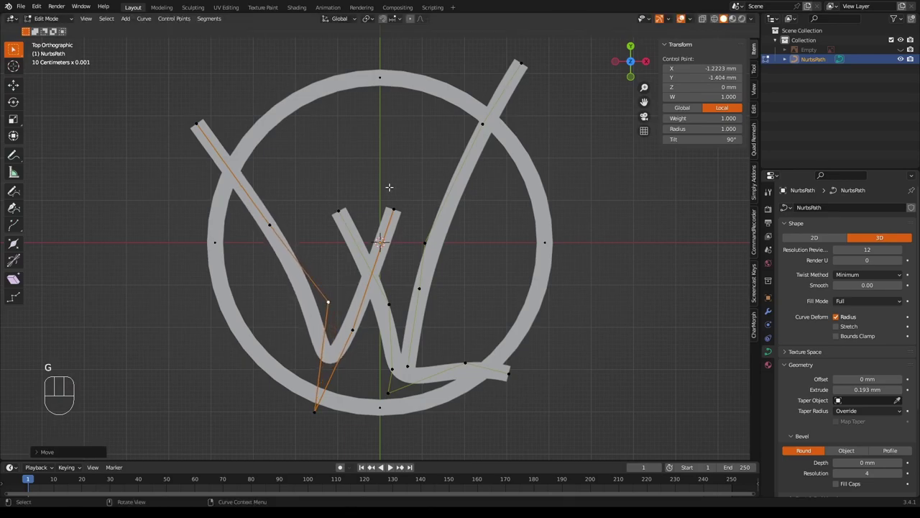
pyautogui.press('Tab')
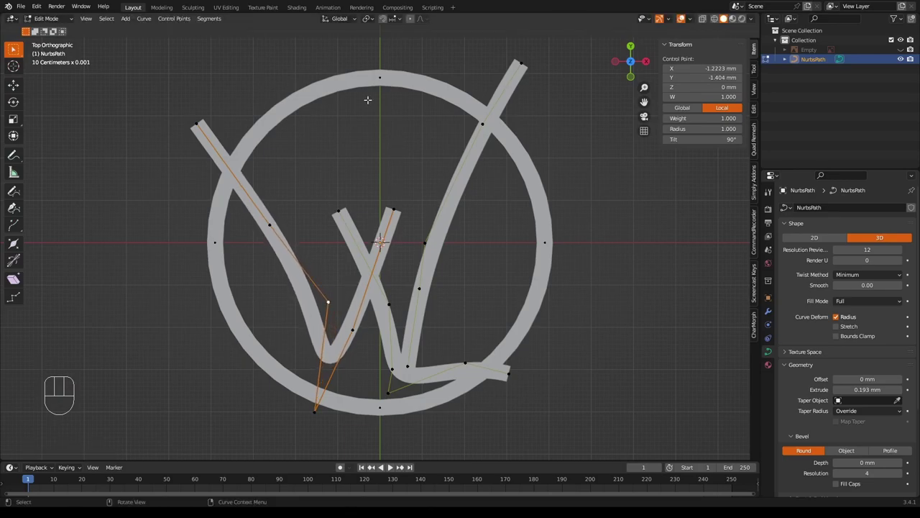
pyautogui.press('Tab')
pyautogui.press('Tab')
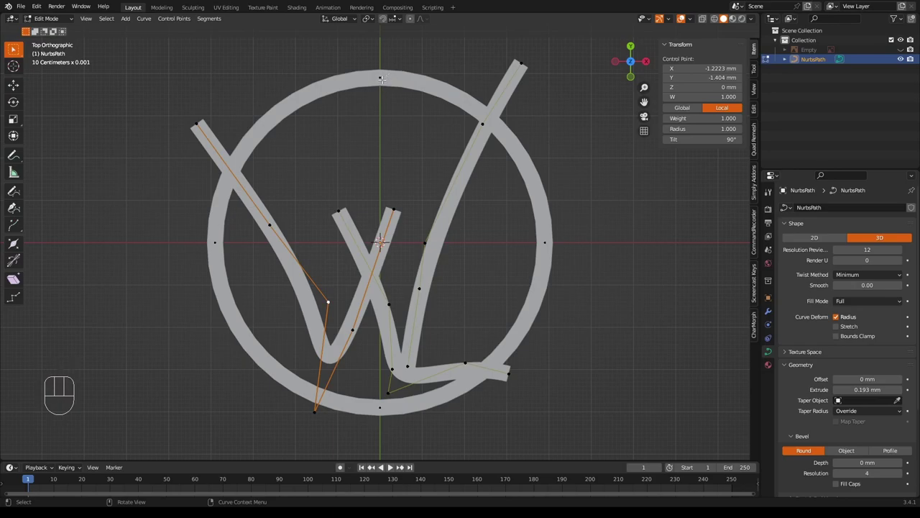
# - Shrink the ring slightly, extend the middle stroke's top and the trailing tail, then deselect
pyautogui.press('l')
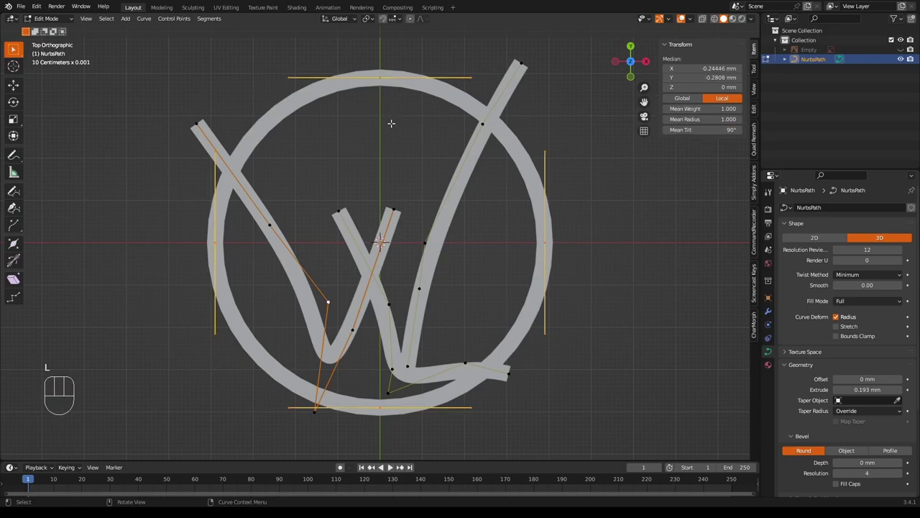
pyautogui.press('g')
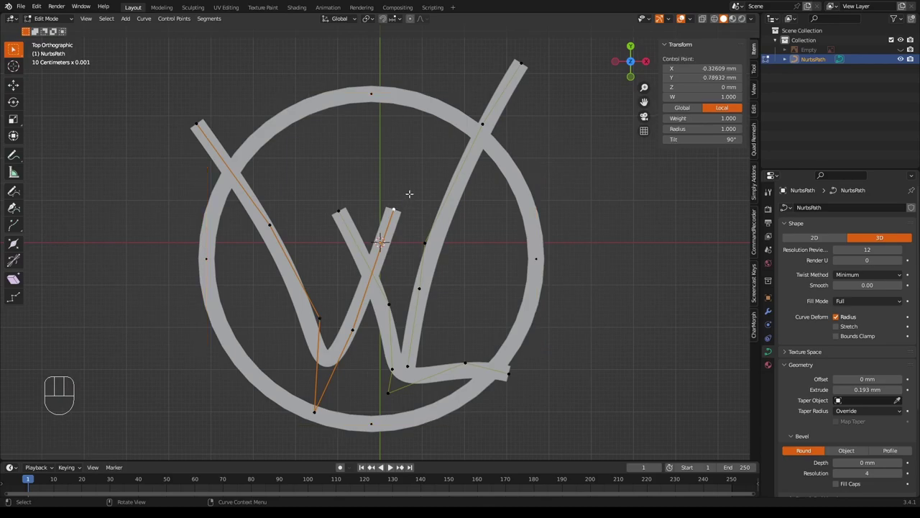
pyautogui.press('g')
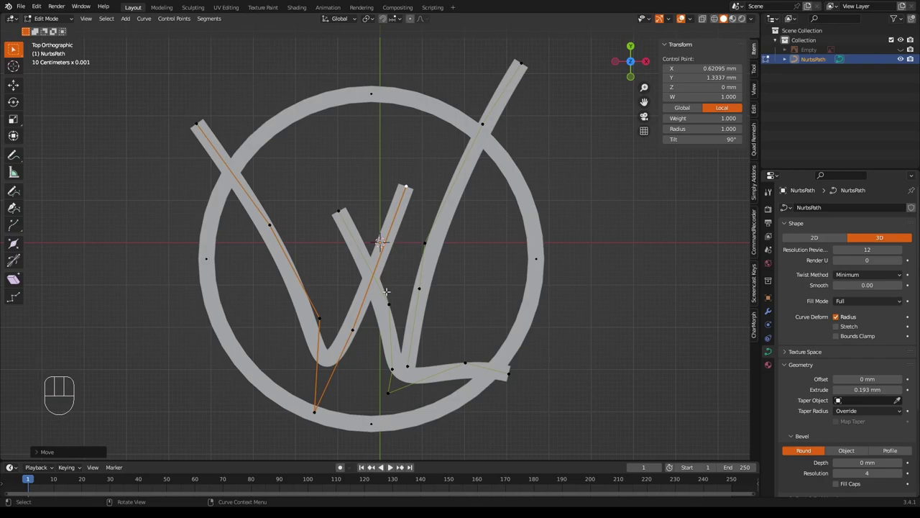
pyautogui.press('g')
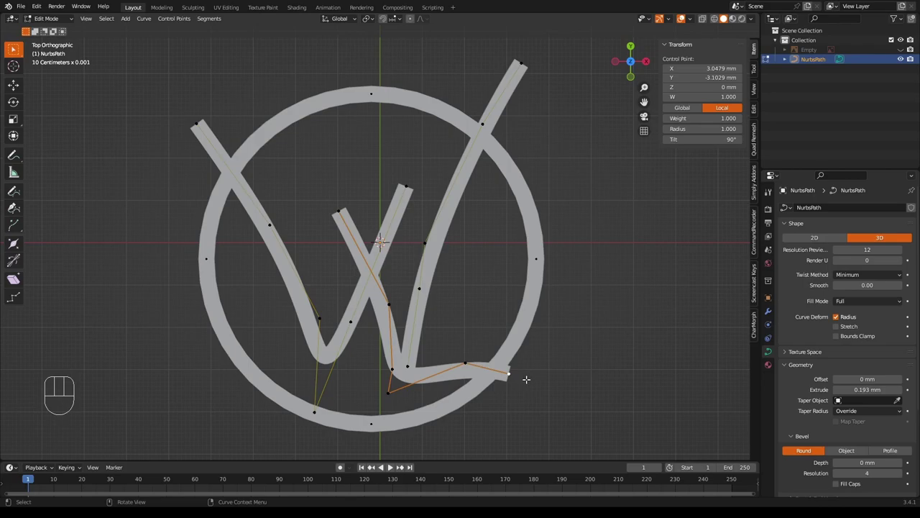
pyautogui.press('g')
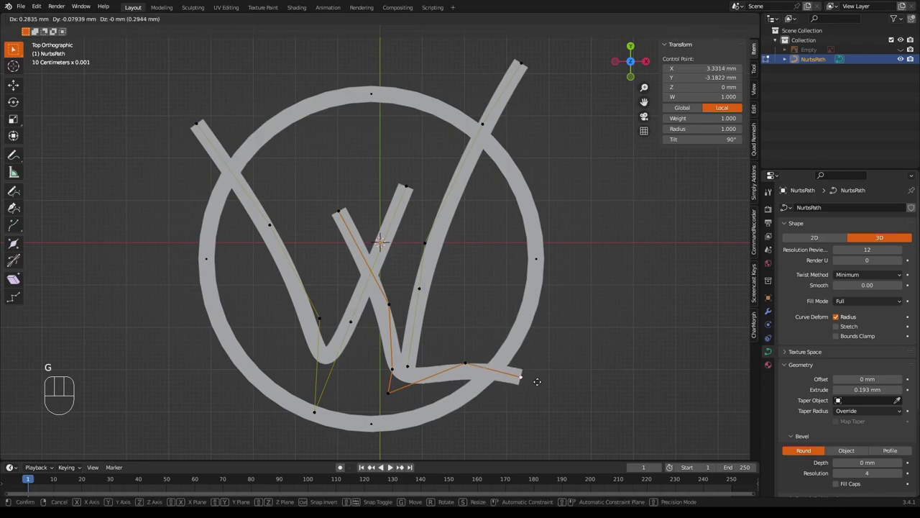
pyautogui.press('x')
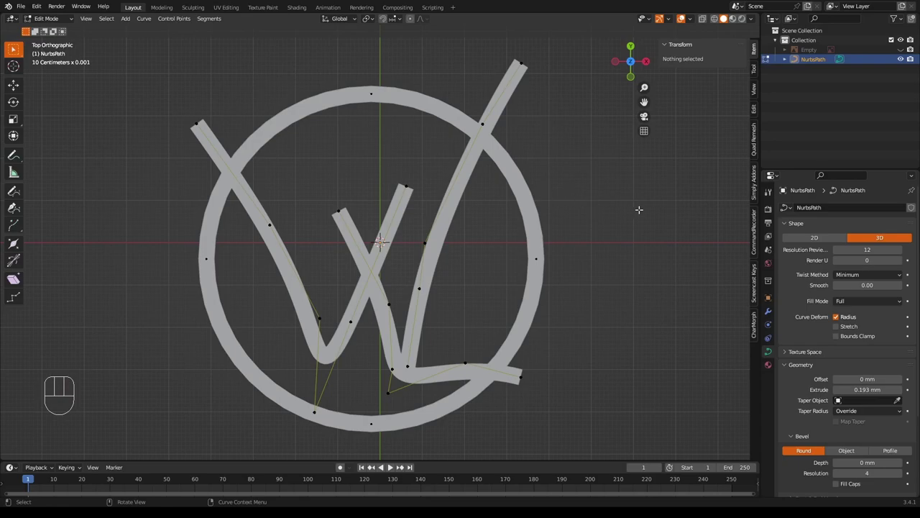
pyautogui.press('Tab')
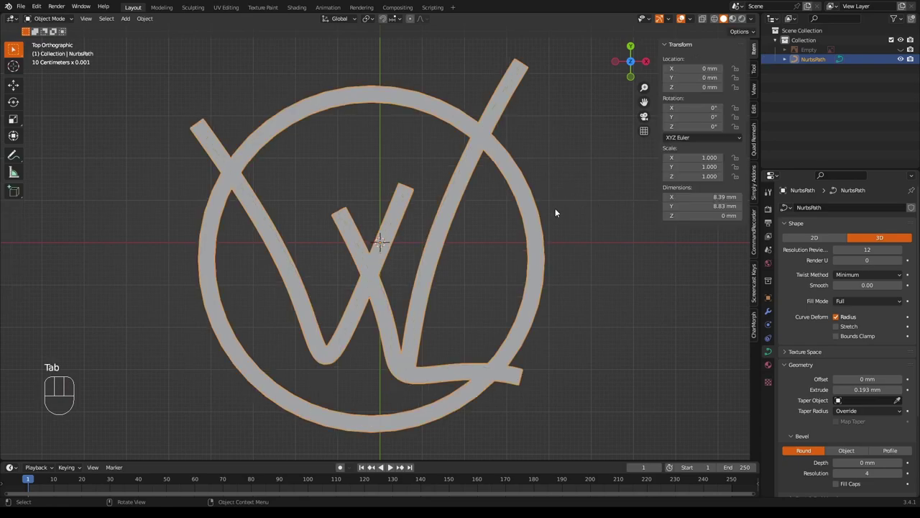
pyautogui.moveTo(558, 210); pyautogui.dragTo(585, 160)
pyautogui.moveTo(572, 195); pyautogui.dragTo(588, 172)
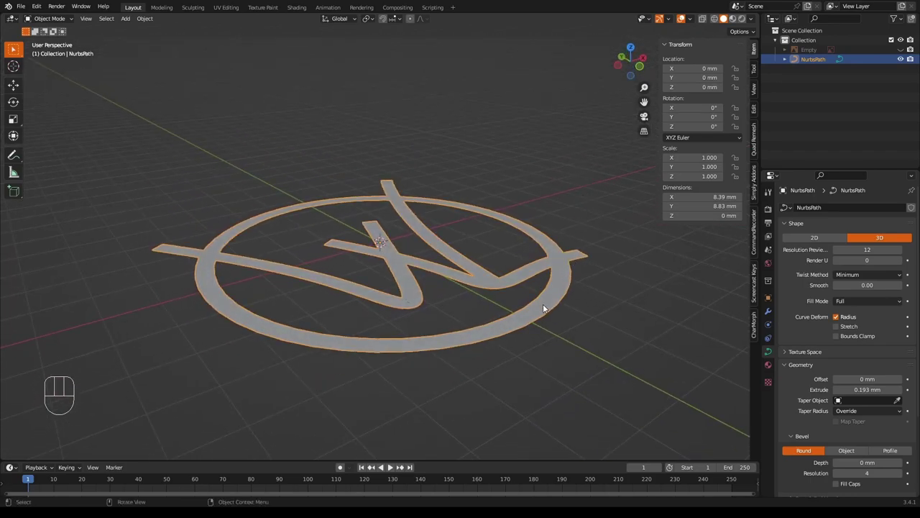
pyautogui.moveTo(593, 301); pyautogui.dragTo(562, 304)
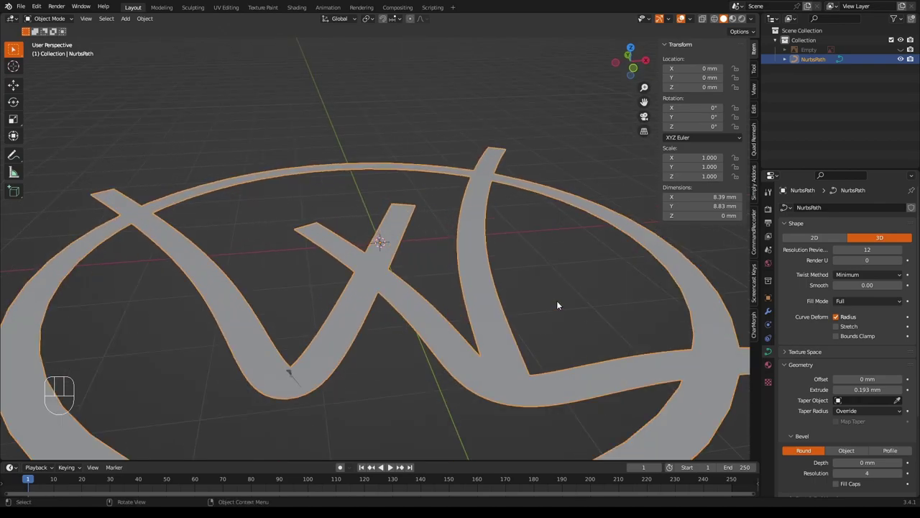
pyautogui.moveTo(560, 300); pyautogui.dragTo(556, 285)
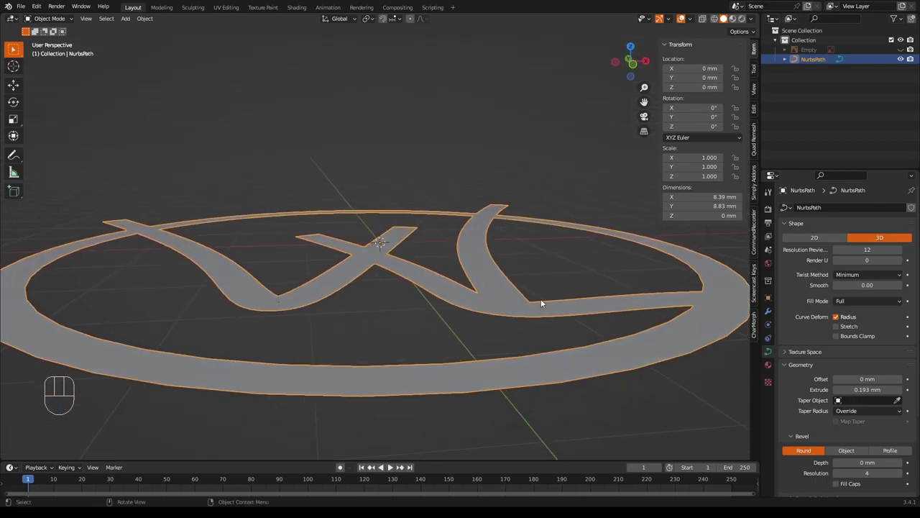
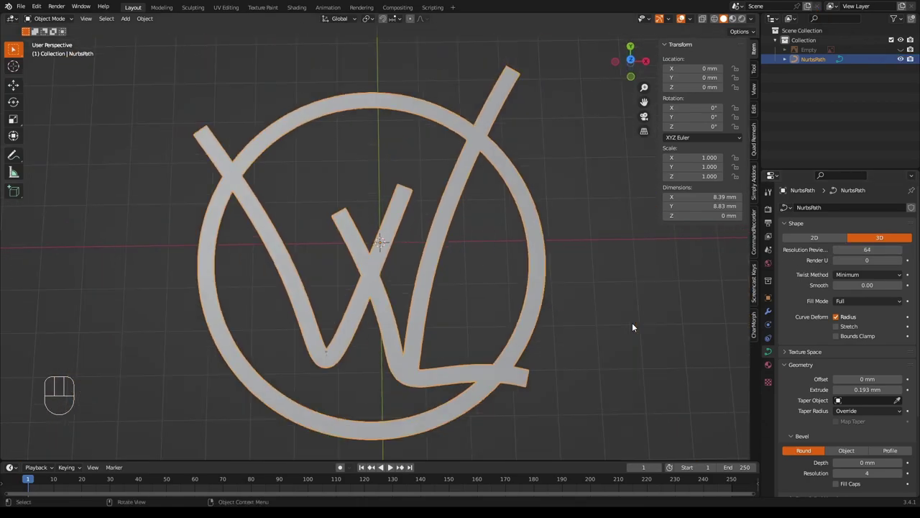
pyautogui.middleClick(637, 325)
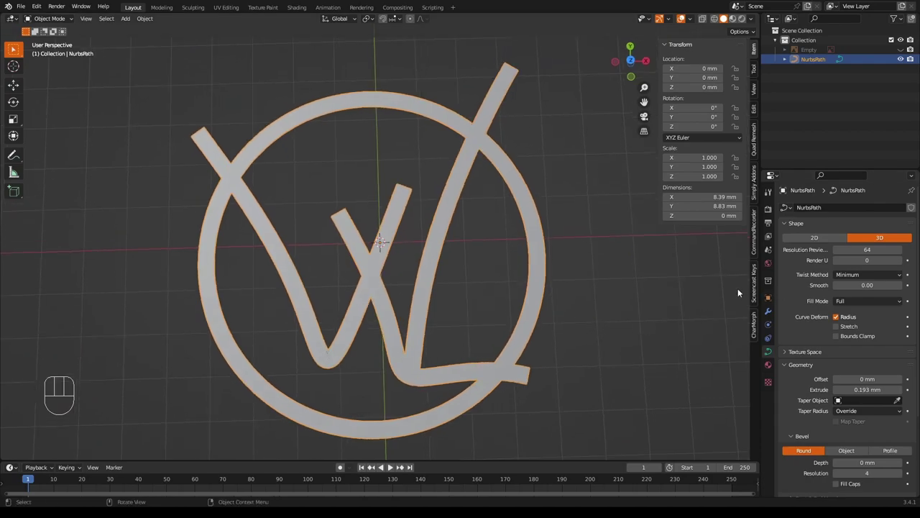
pyautogui.moveTo(545, 255); pyautogui.dragTo(521, 337)
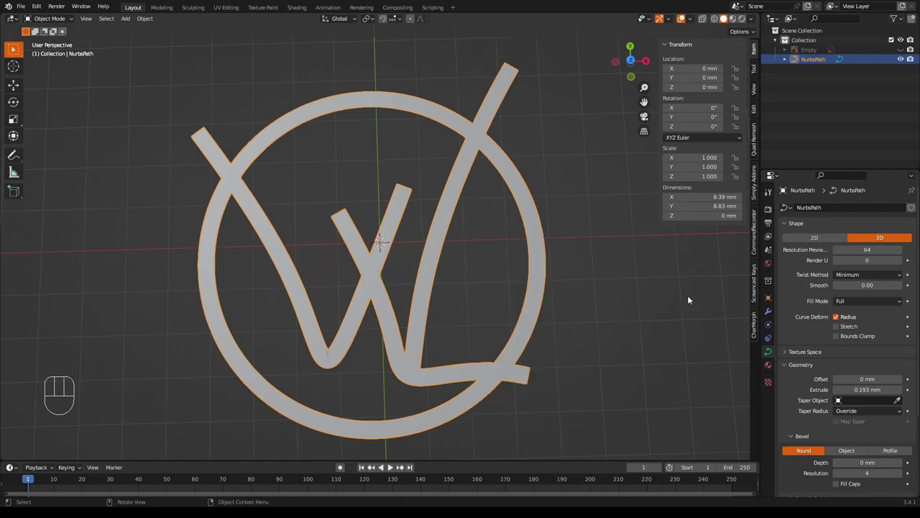
# - Add a Solidify modifier 0.3 mm thick and nudge the signature slightly right in Top view
pyautogui.click(772, 310)
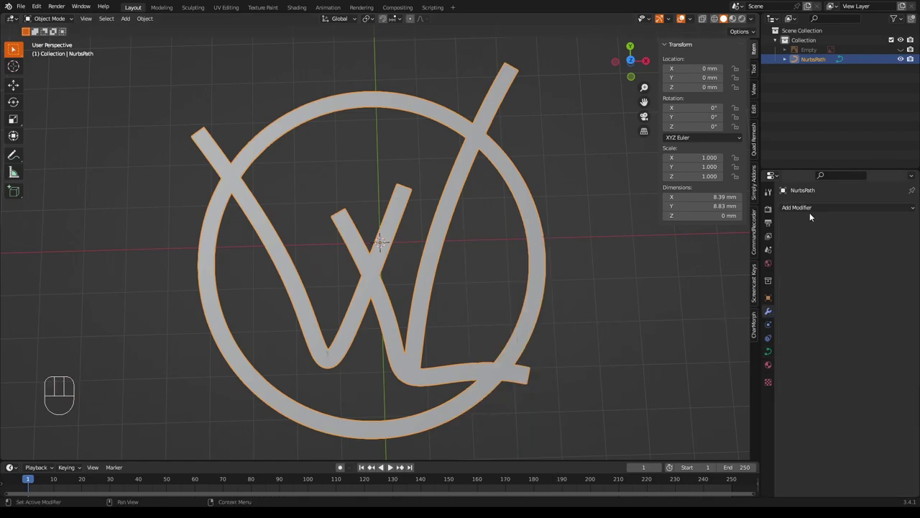
pyautogui.moveTo(812, 212); pyautogui.dragTo(761, 332)
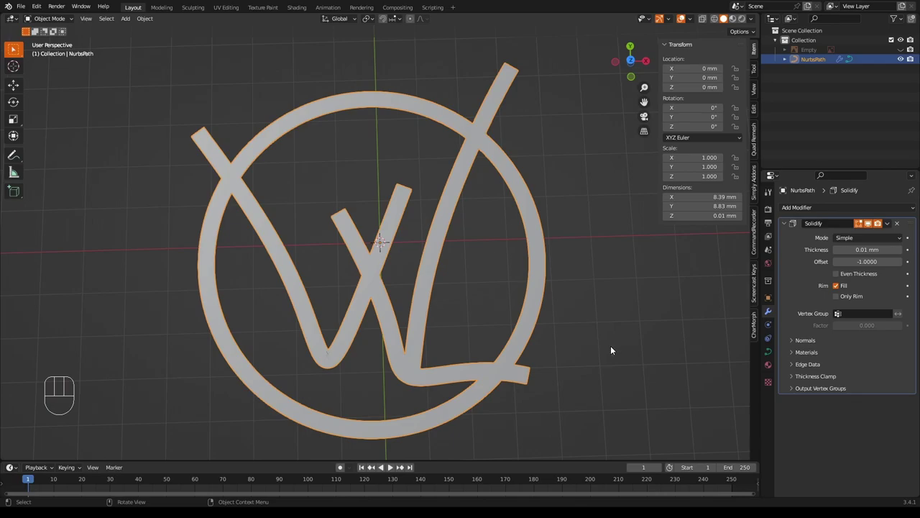
pyautogui.moveTo(615, 348); pyautogui.dragTo(671, 266)
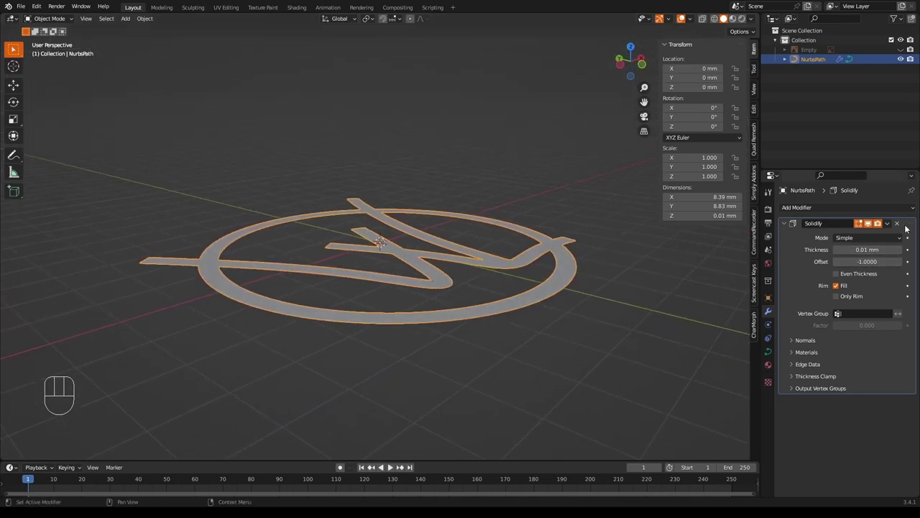
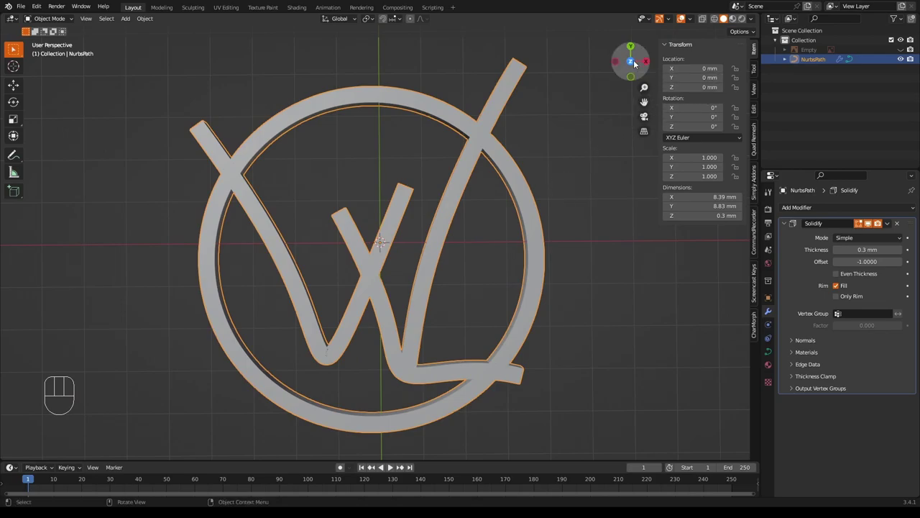
pyautogui.click(633, 62)
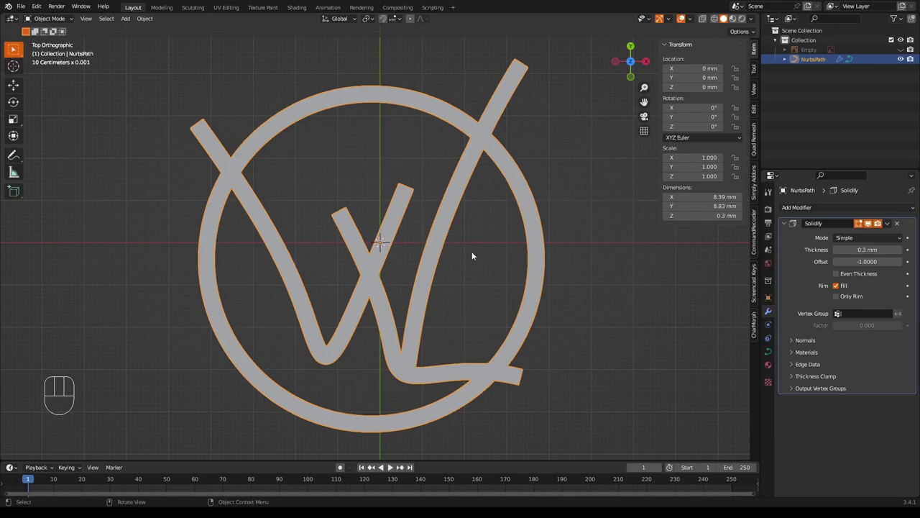
pyautogui.press('g')
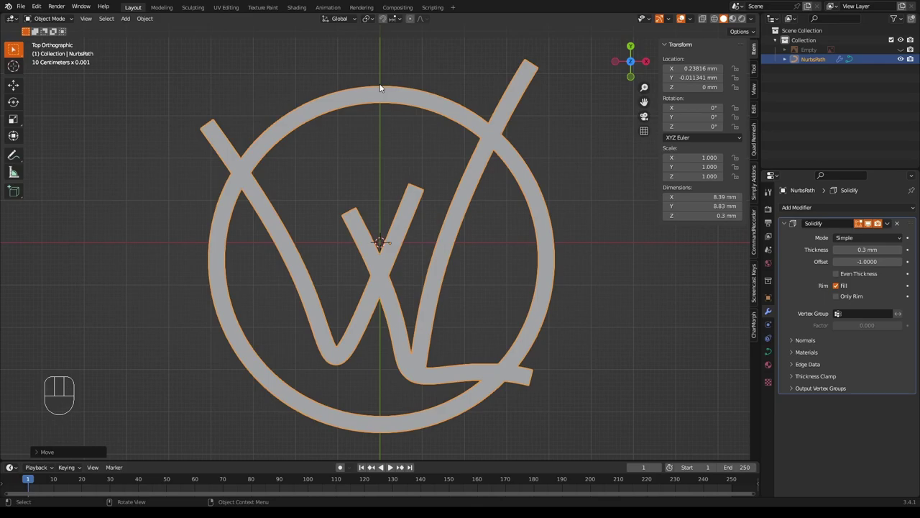
# - Add a circle at the 3D cursor on the ring's top, scale it to 0.72 and raise it onto the edge
pyautogui.rightClick(382, 86)
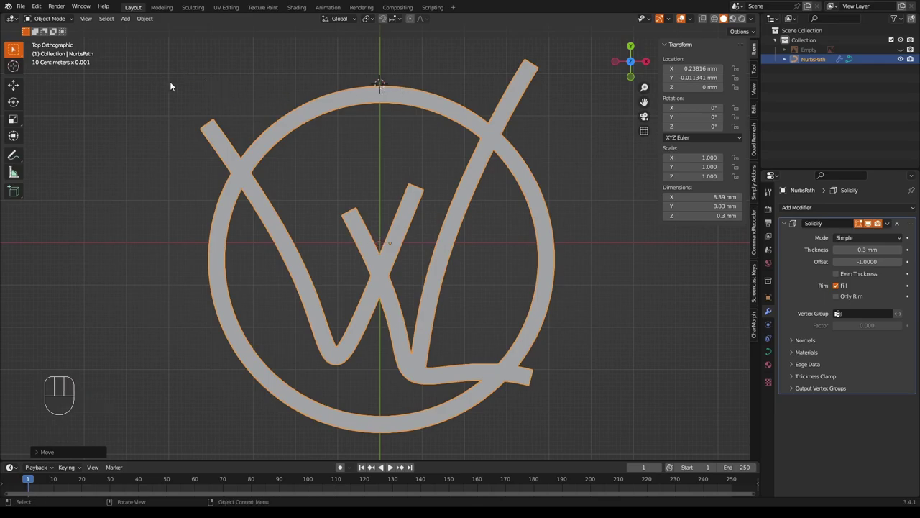
pyautogui.moveTo(131, 21); pyautogui.dragTo(232, 48)
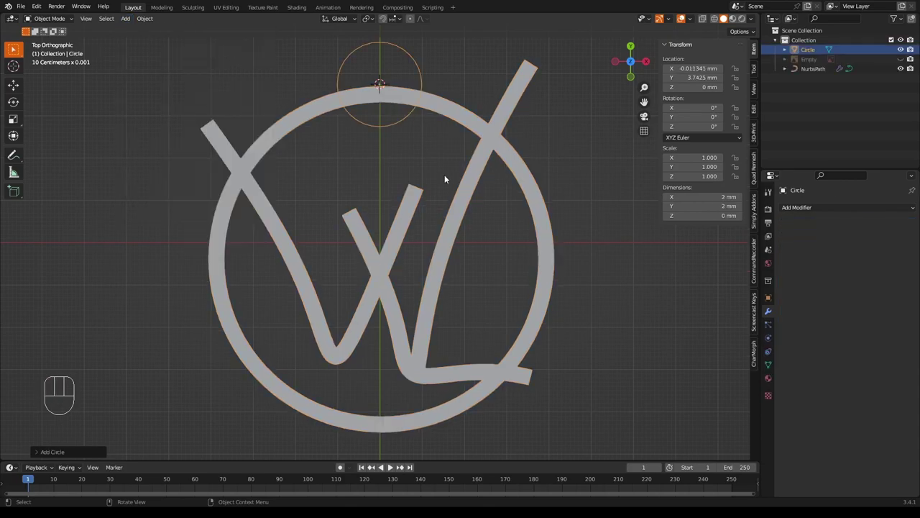
pyautogui.press('s')
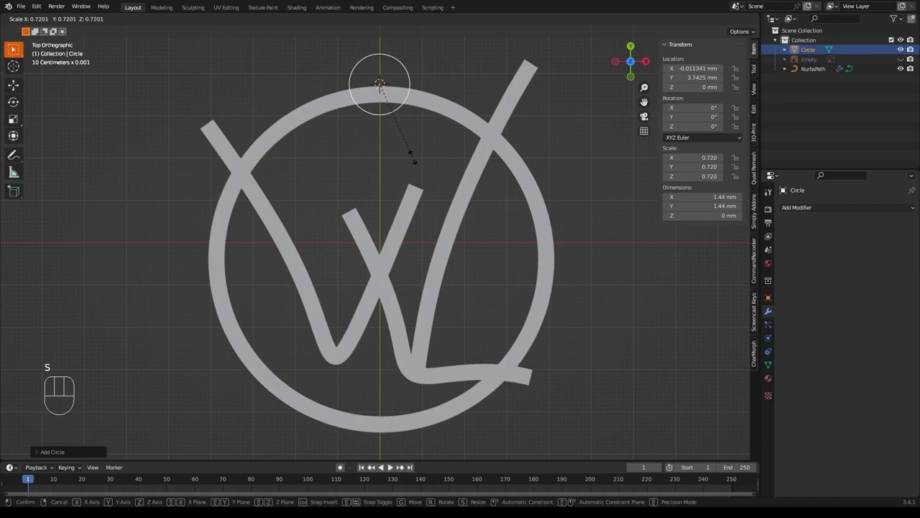
pyautogui.press('g')
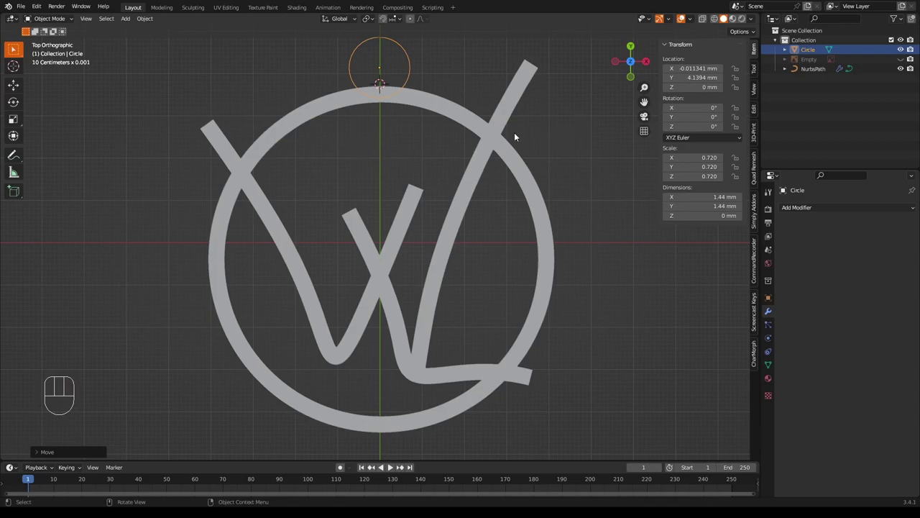
# - Extrude the circle's vertices inward to form a flat ring band
pyautogui.press('Tab')
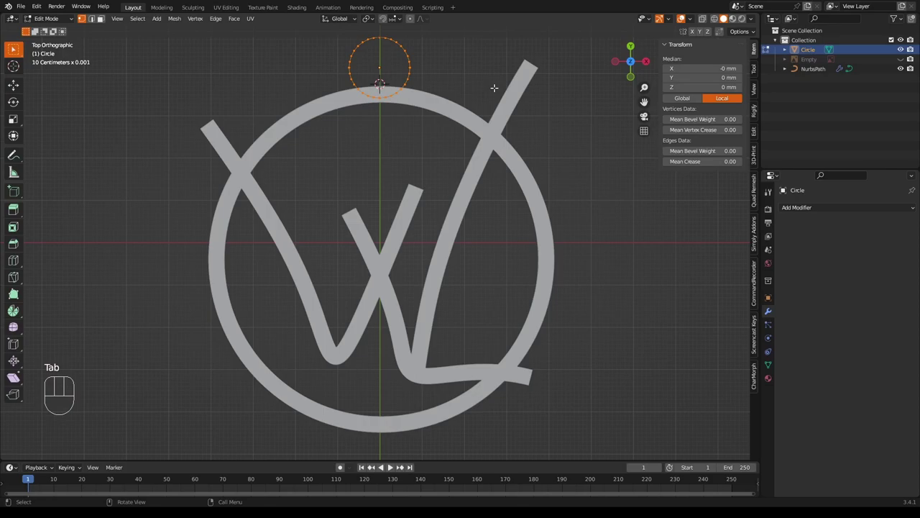
pyautogui.press('e')
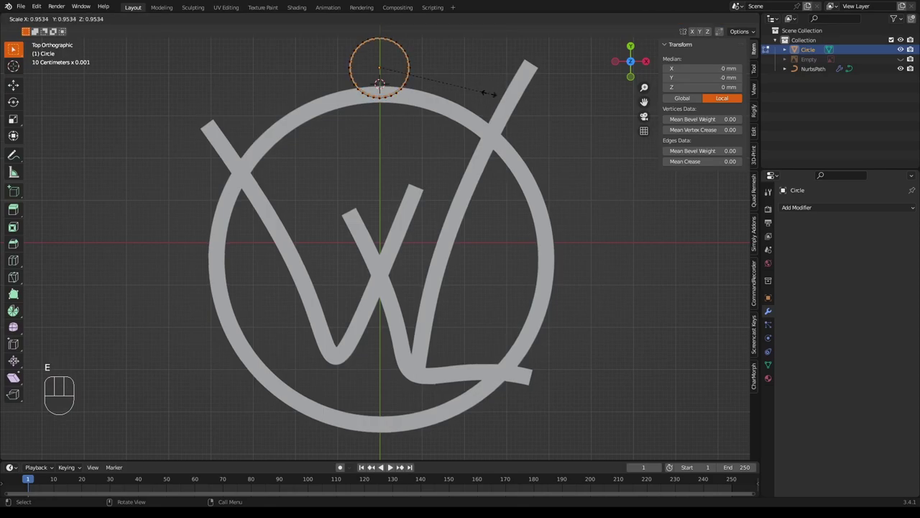
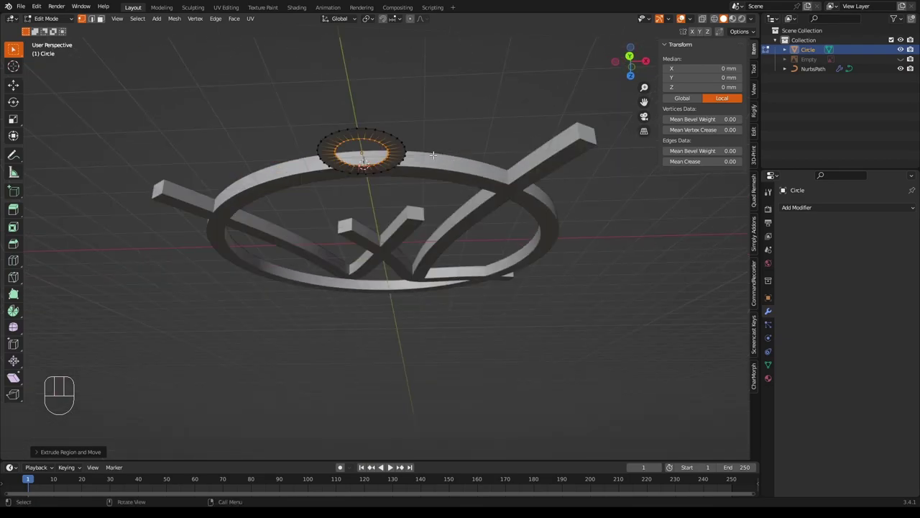
# - Give the hanging loop a Solidify modifier with -0.24 mm thickness
pyautogui.press('Tab')
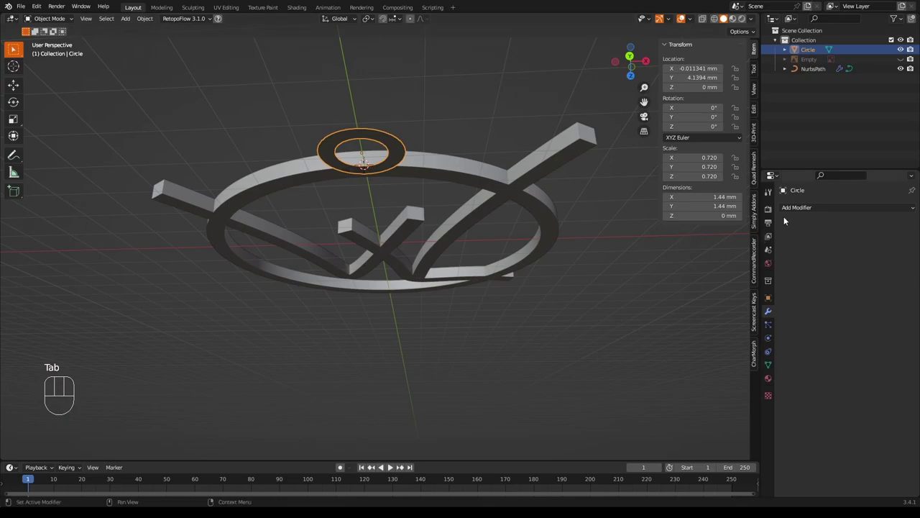
pyautogui.moveTo(793, 210); pyautogui.dragTo(746, 371)
pyautogui.moveTo(600, 304); pyautogui.dragTo(621, 321)
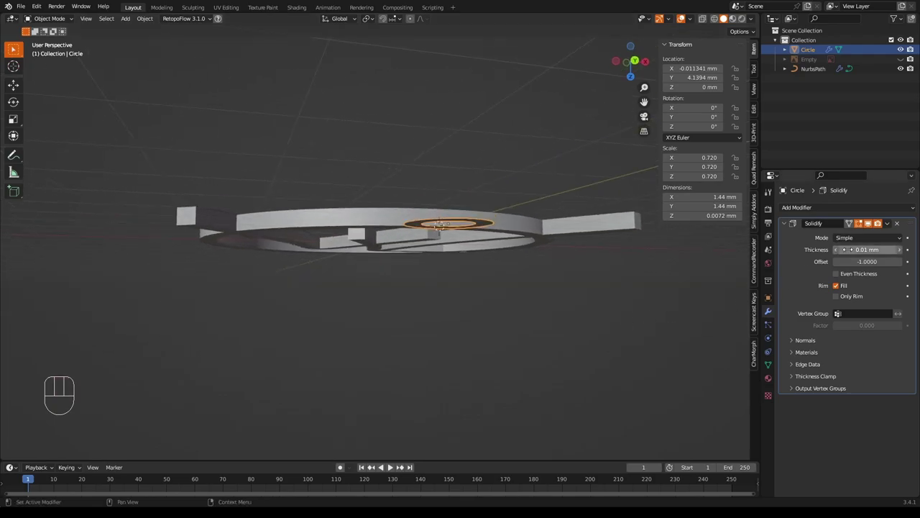
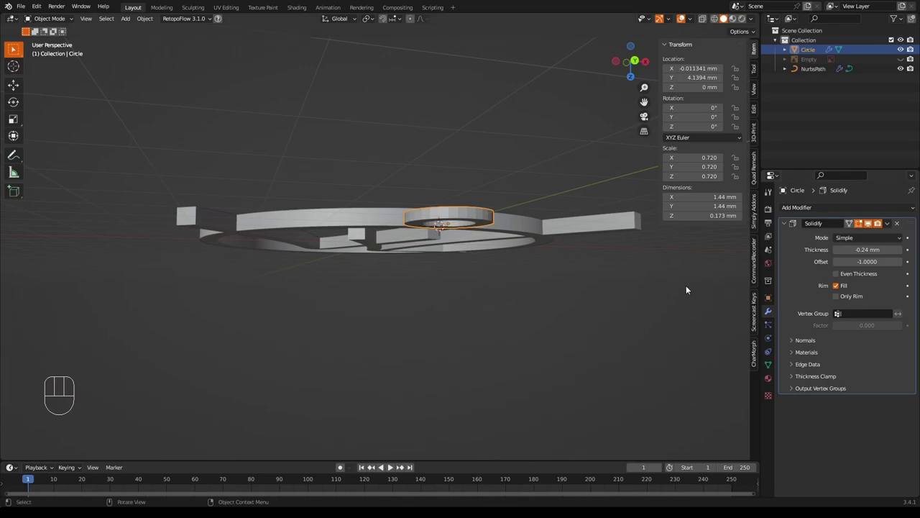
# - Lower the loop along Z to the ring's height and add a Subdivision Surface modifier
pyautogui.moveTo(650, 283); pyautogui.dragTo(666, 288)
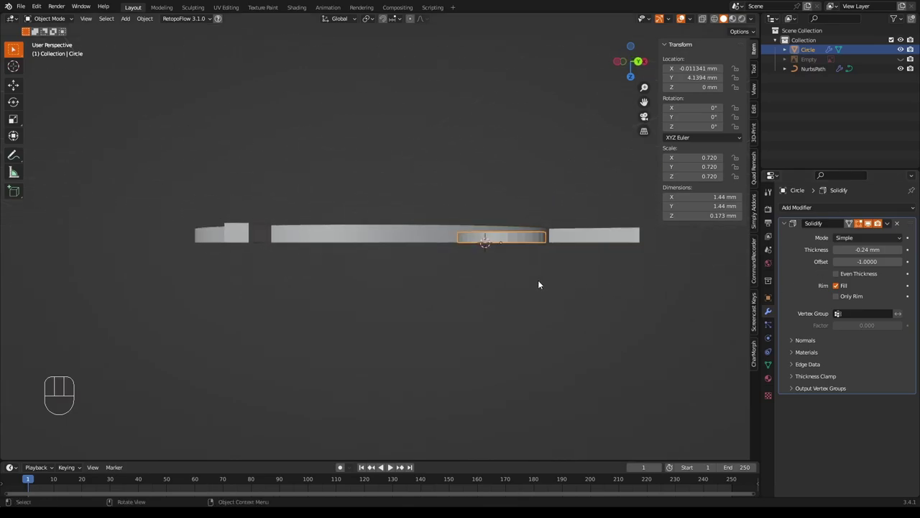
pyautogui.press('g')
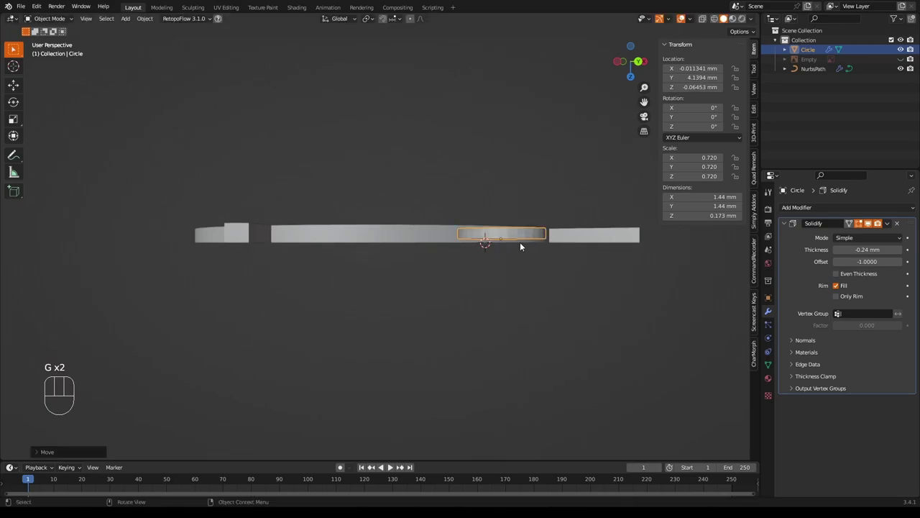
pyautogui.moveTo(591, 277); pyautogui.dragTo(553, 194)
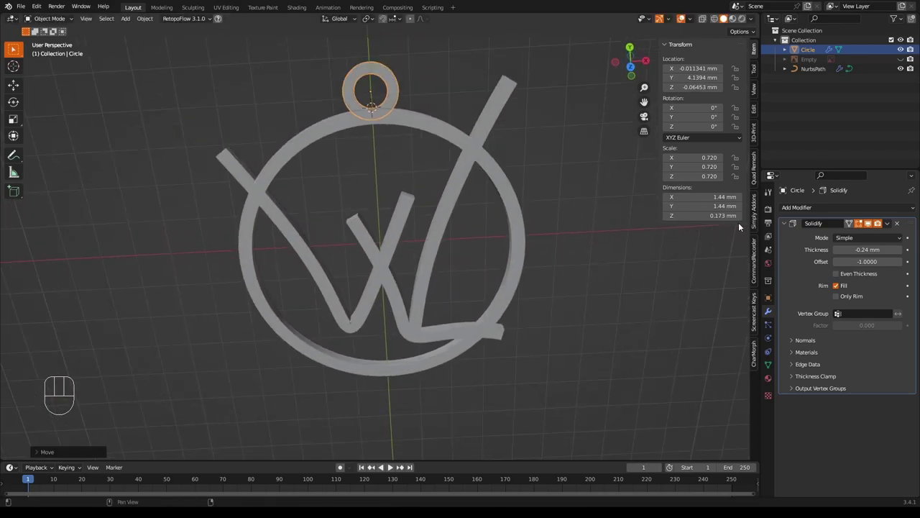
pyautogui.moveTo(805, 208); pyautogui.dragTo(737, 383)
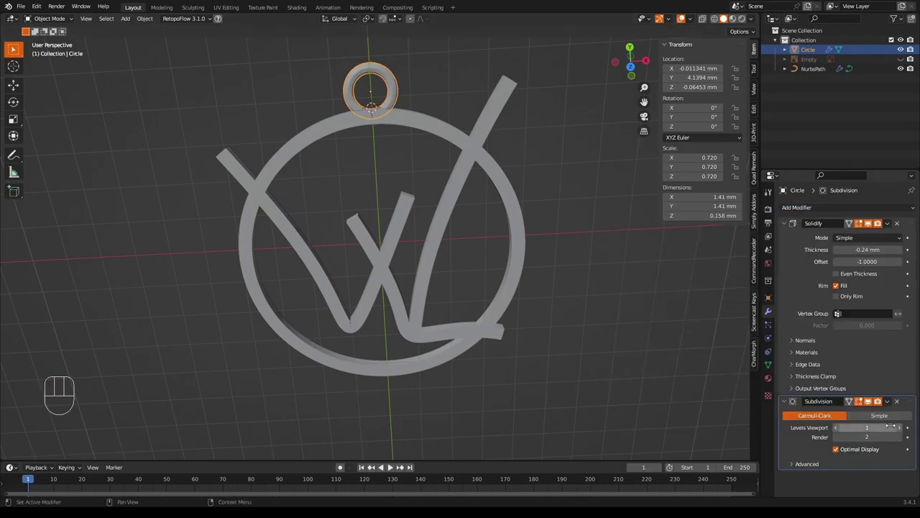
# - Raise the loop's Subdivision viewport level to 3
pyautogui.doubleClick(905, 428)
pyautogui.moveTo(627, 250); pyautogui.dragTo(627, 240)
pyautogui.moveTo(627, 194); pyautogui.dragTo(640, 281)
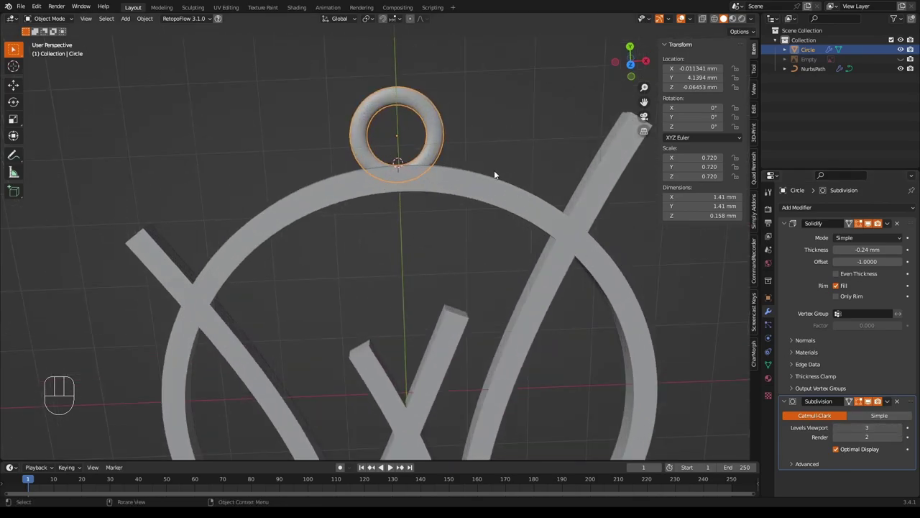
# - Scale the loop's inner edge down to about 0.80 to narrow its hole
pyautogui.press('Tab')
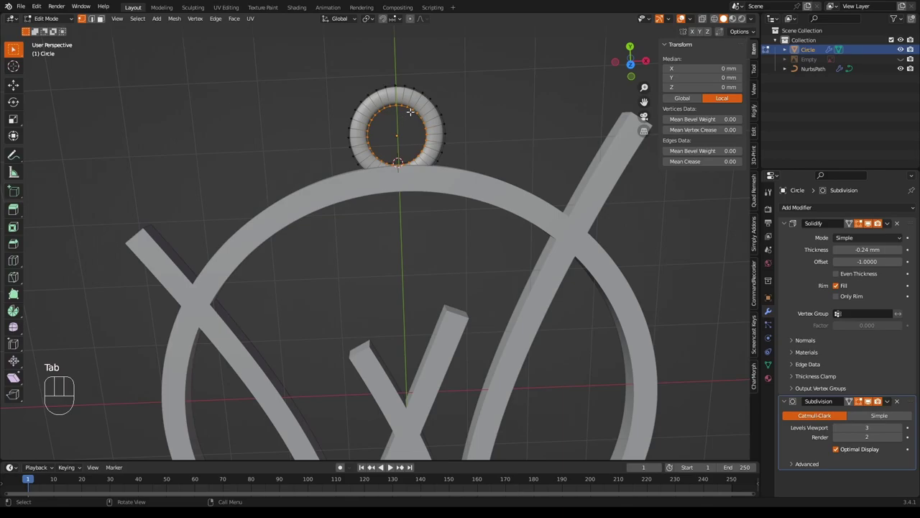
pyautogui.press('s')
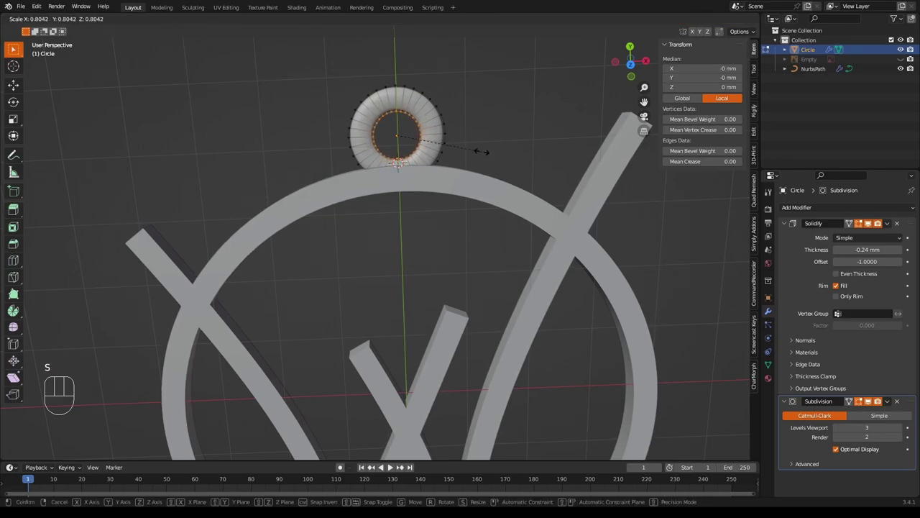
pyautogui.press('Tab')
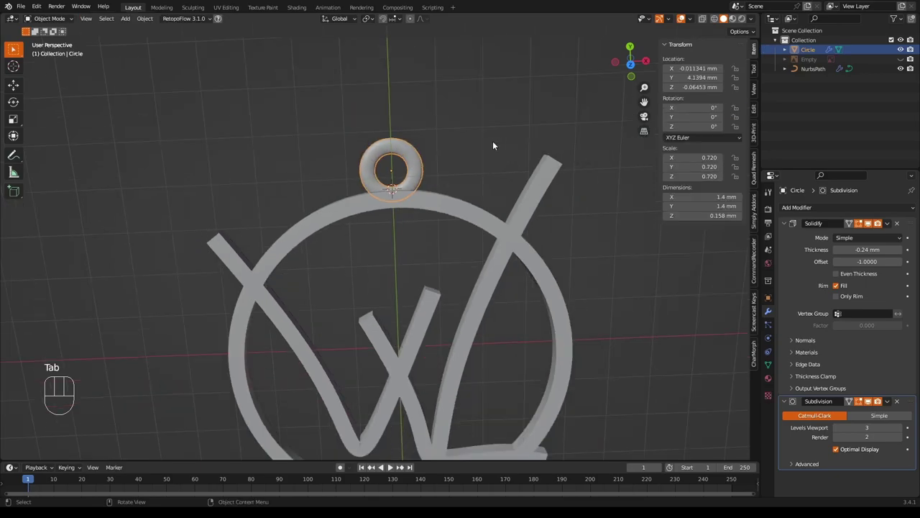
pyautogui.click(488, 140)
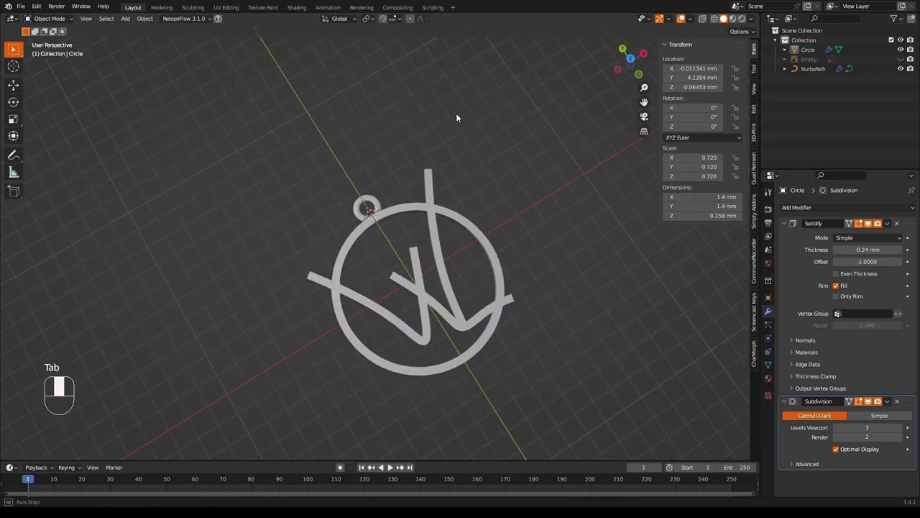